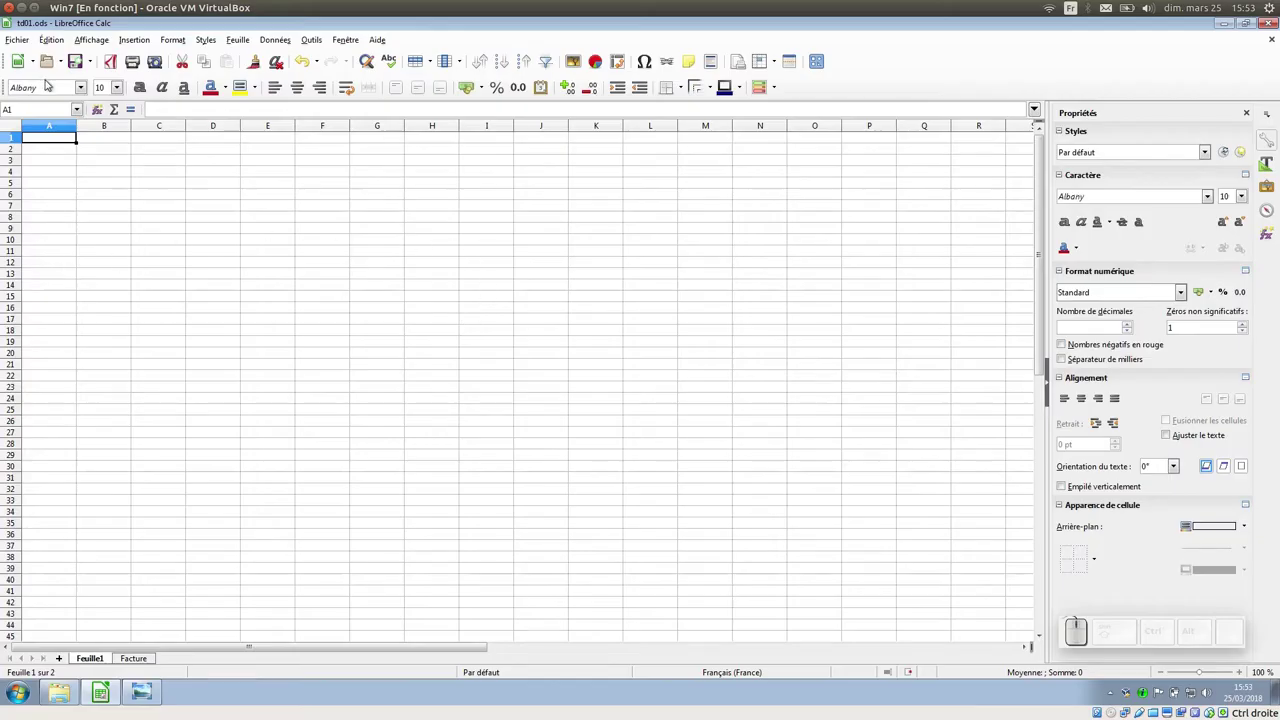
Look at the exercise files folder, then switch between the Facture sheet and the empty first sheet
left_click(73, 693)
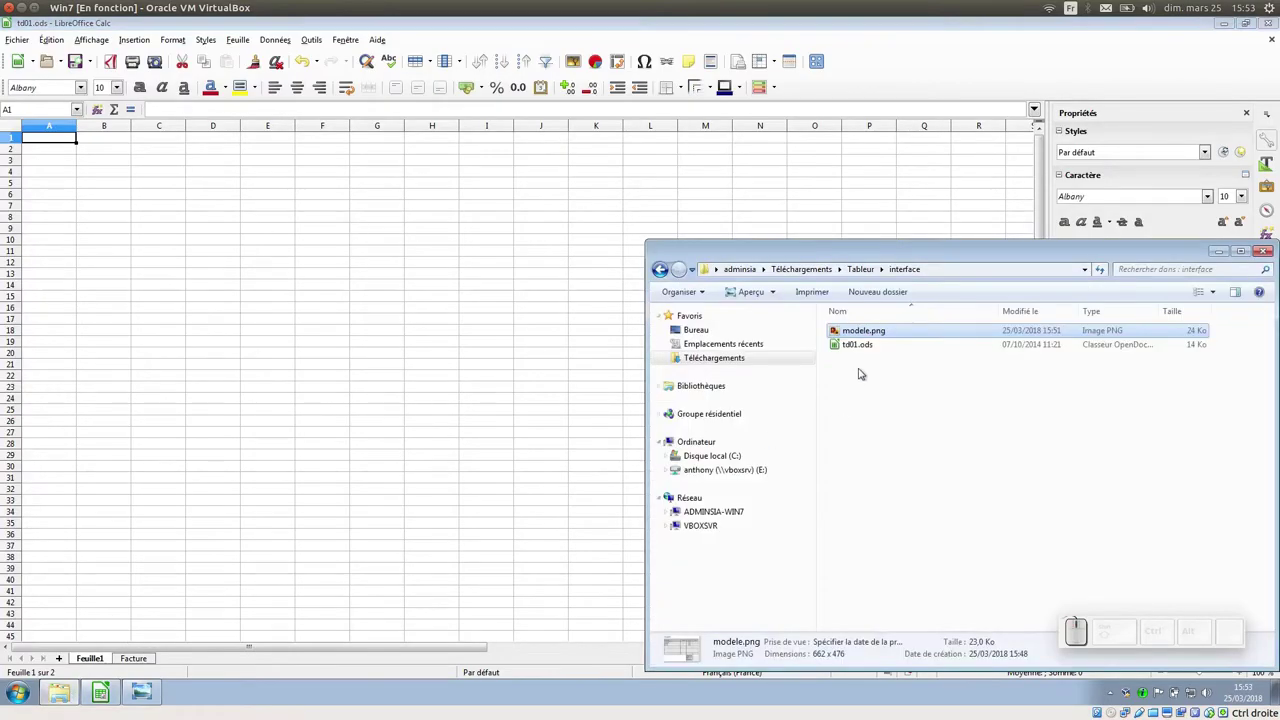
left_click_drag(890, 251, 616, 228)
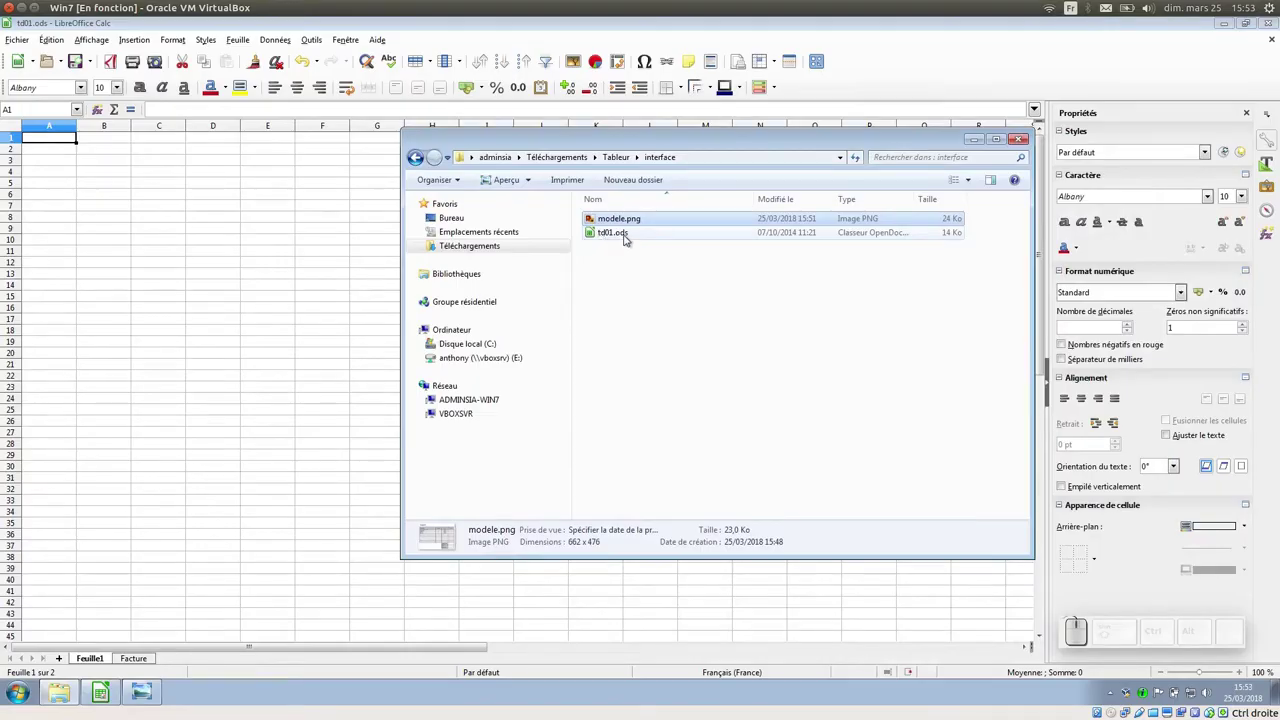
left_click(971, 137)
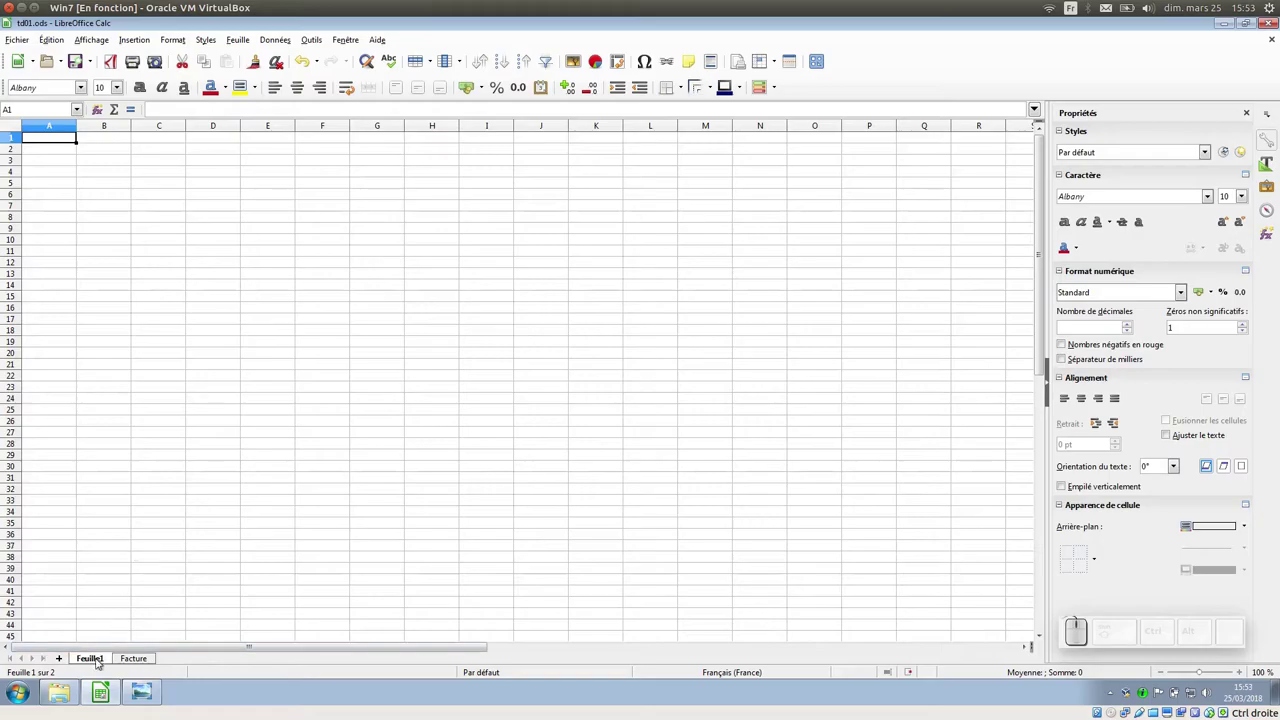
left_click(132, 658)
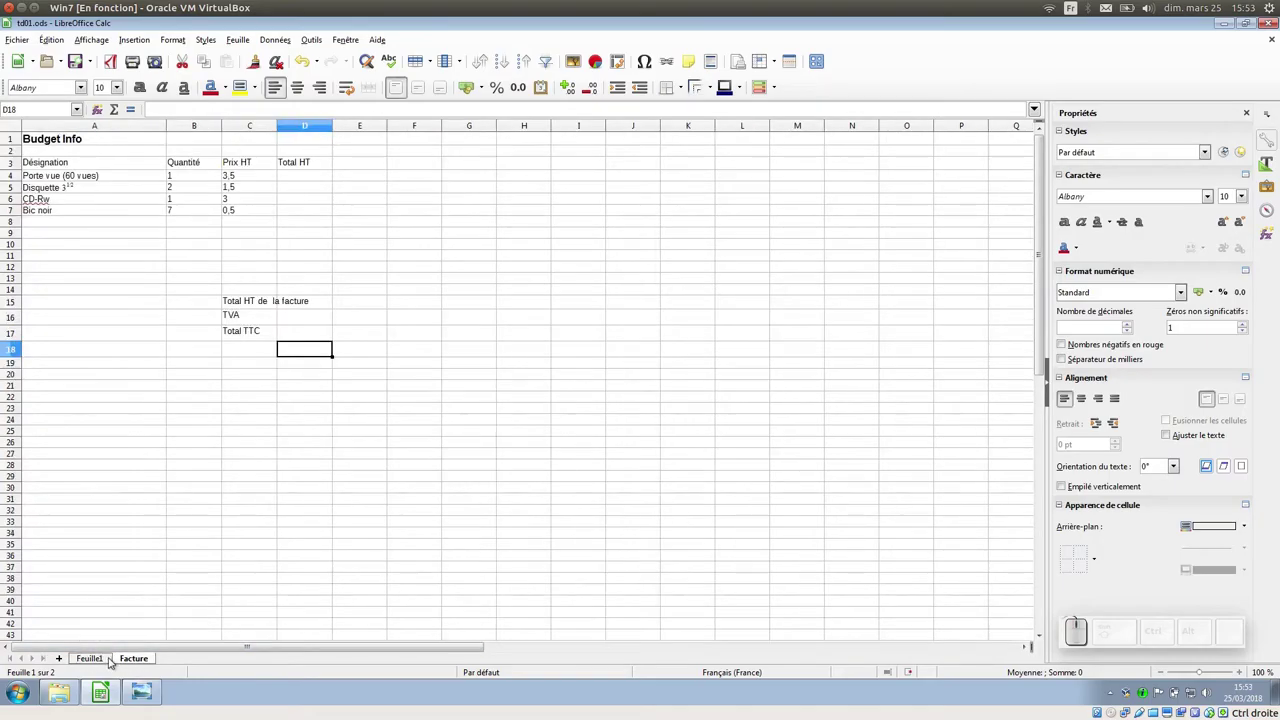
left_click(109, 655)
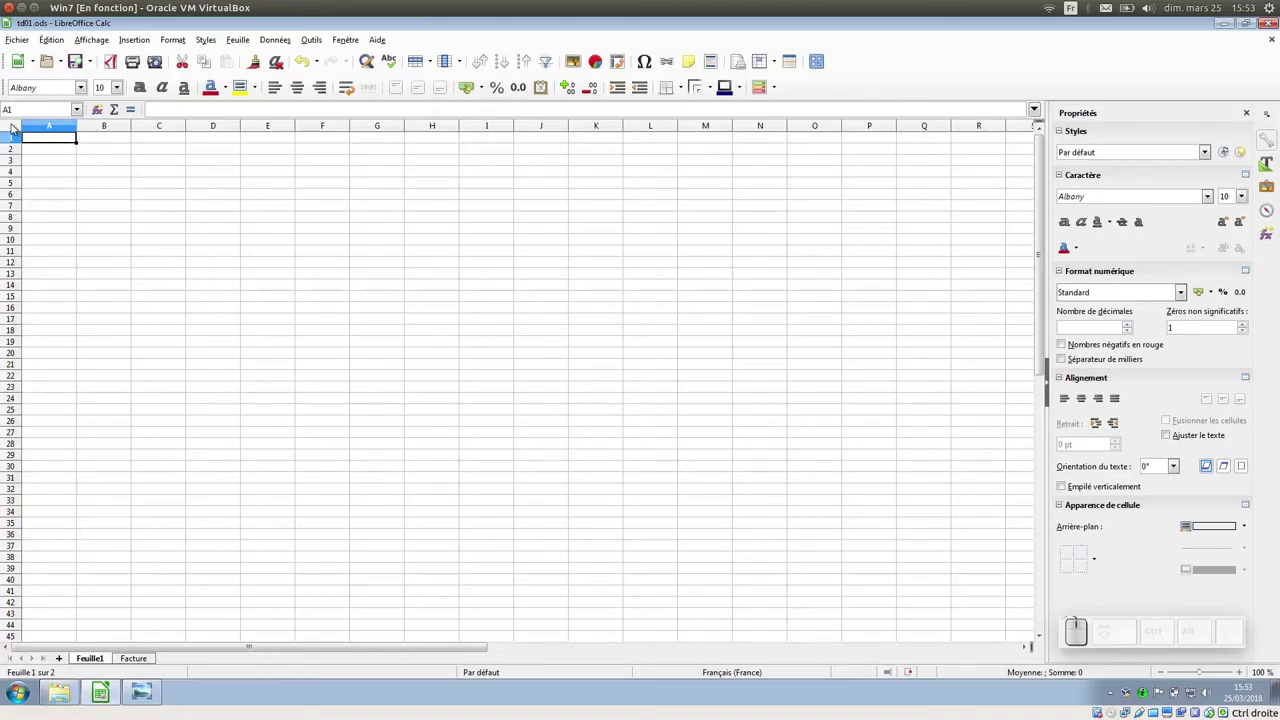
Practise selecting: the whole sheet, single cells, E7, the block D5:E10, then cell C5
left_click(13, 124)
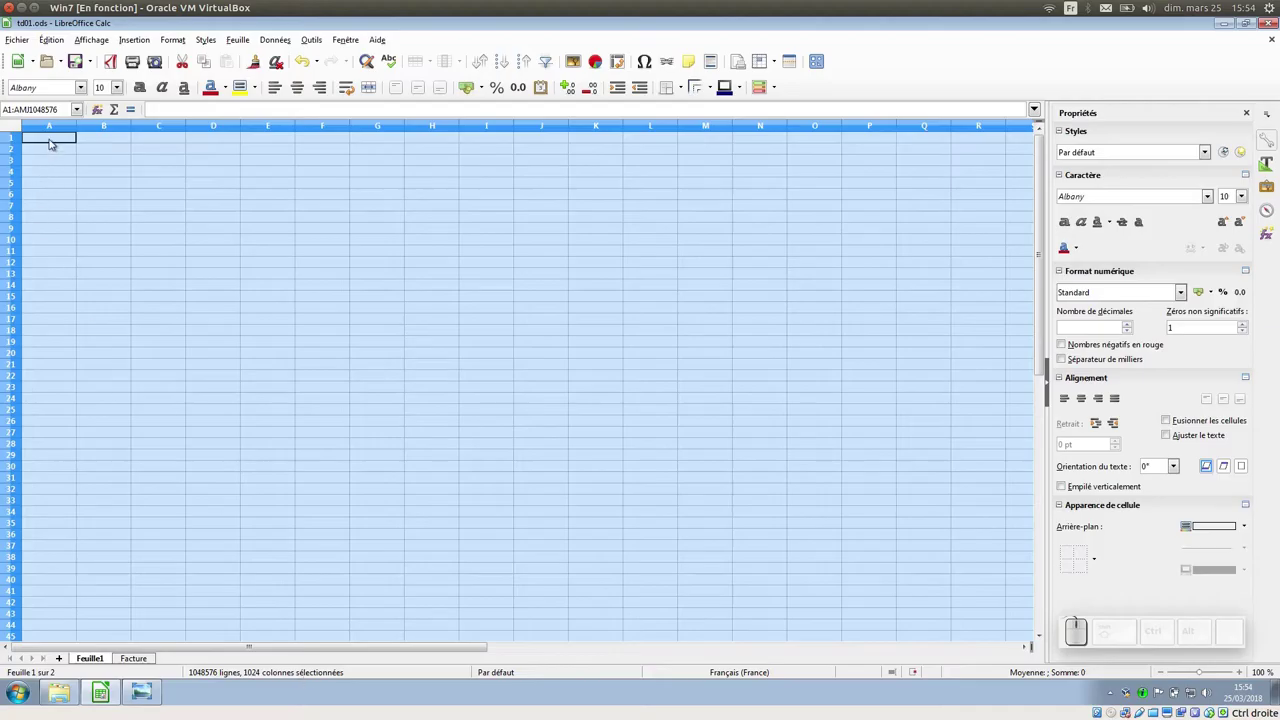
left_click(12, 126)
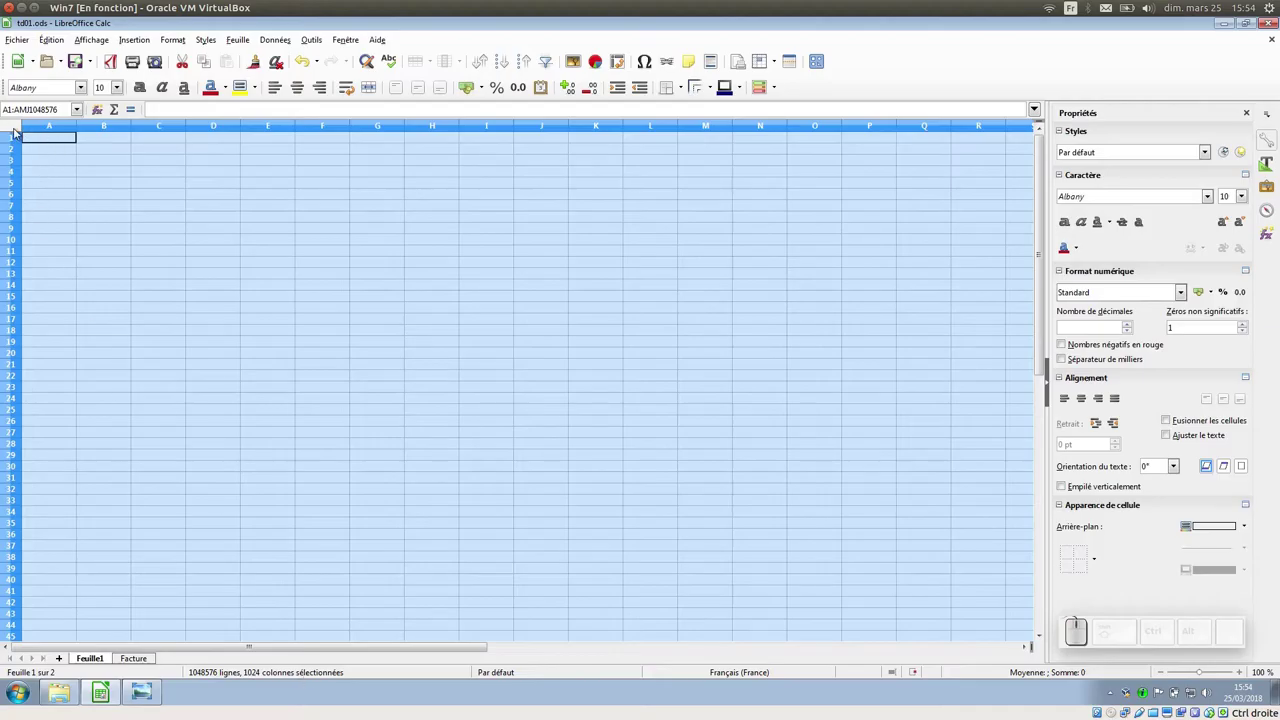
left_click(42, 142)
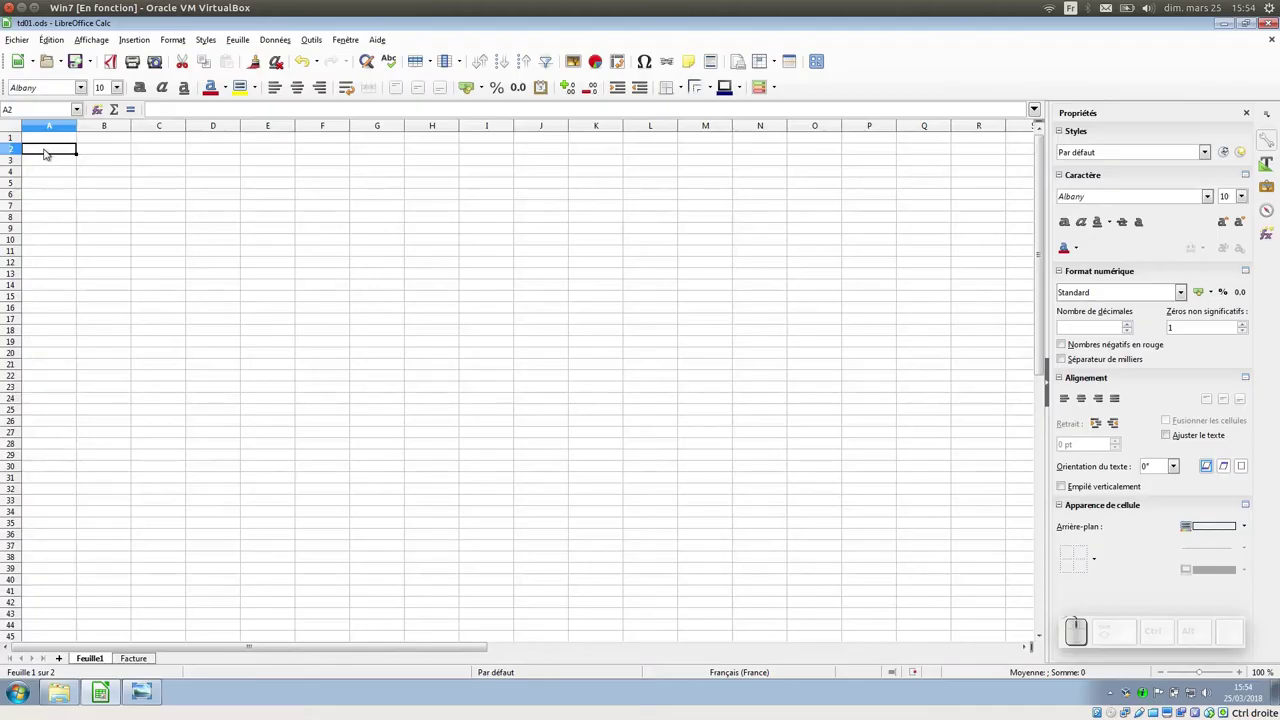
left_click(158, 186)
left_click(232, 234)
left_click(300, 209)
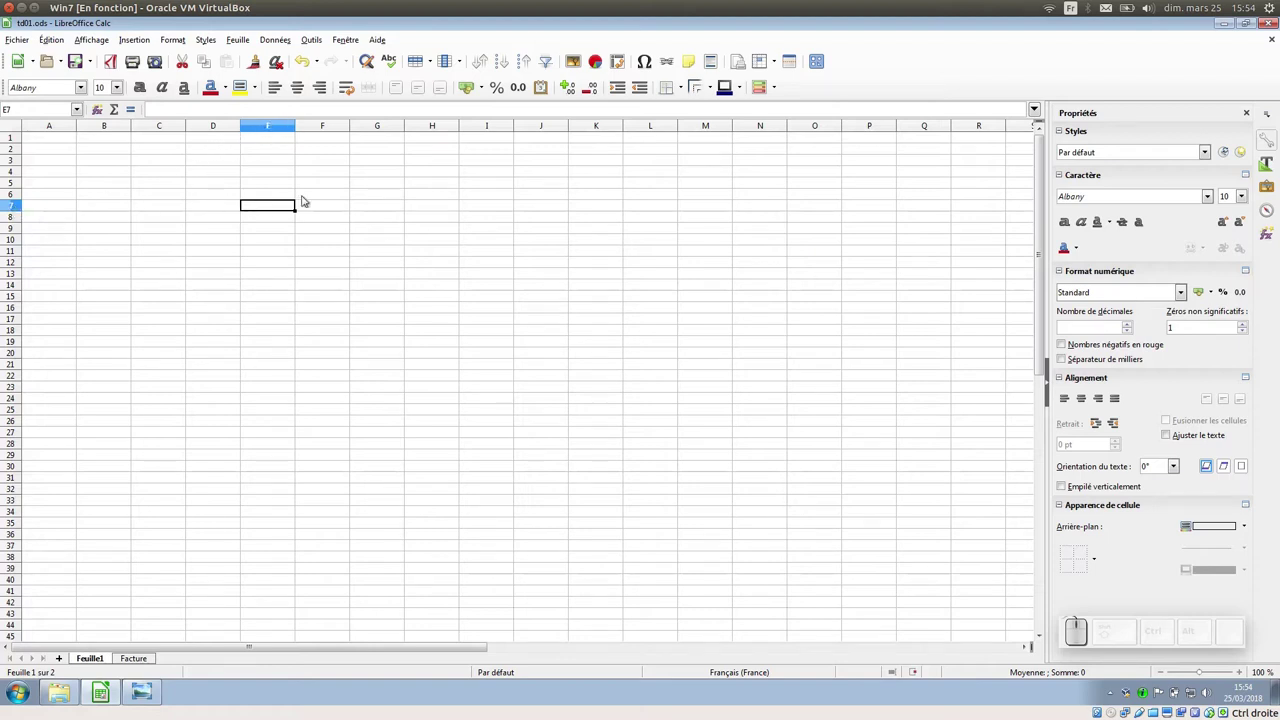
left_click_drag(285, 233, 247, 216)
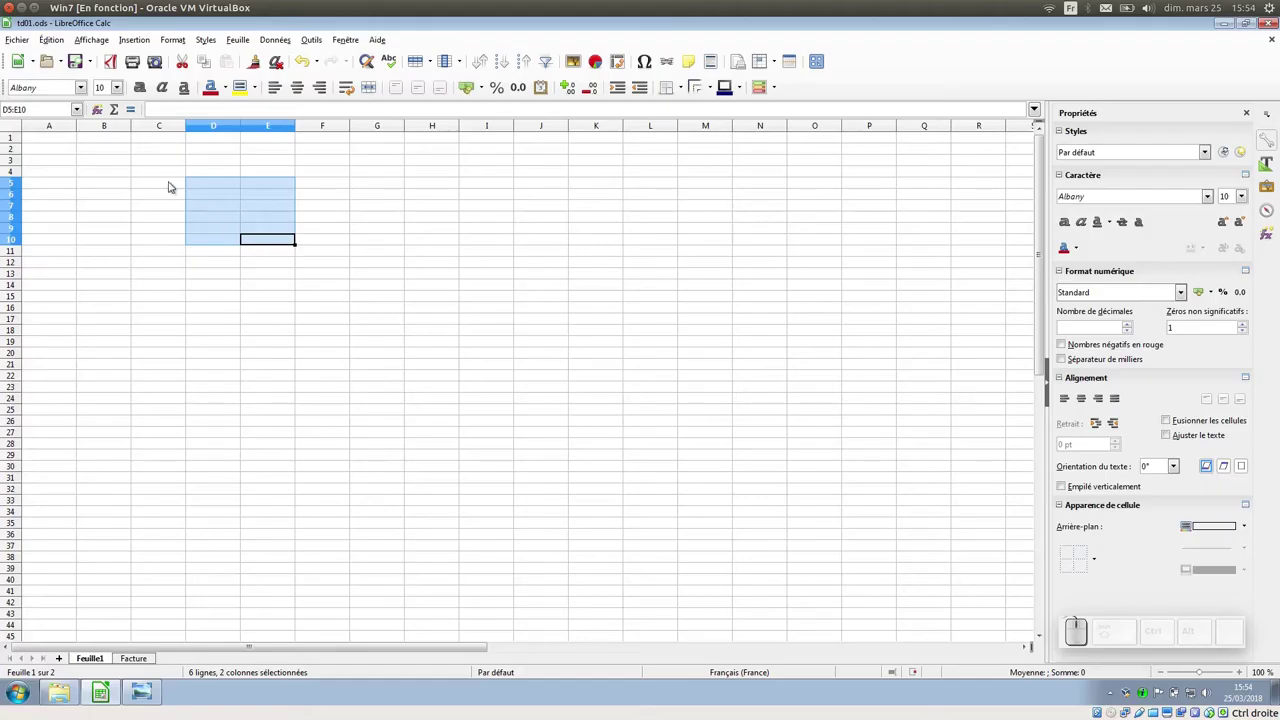
left_click(173, 180)
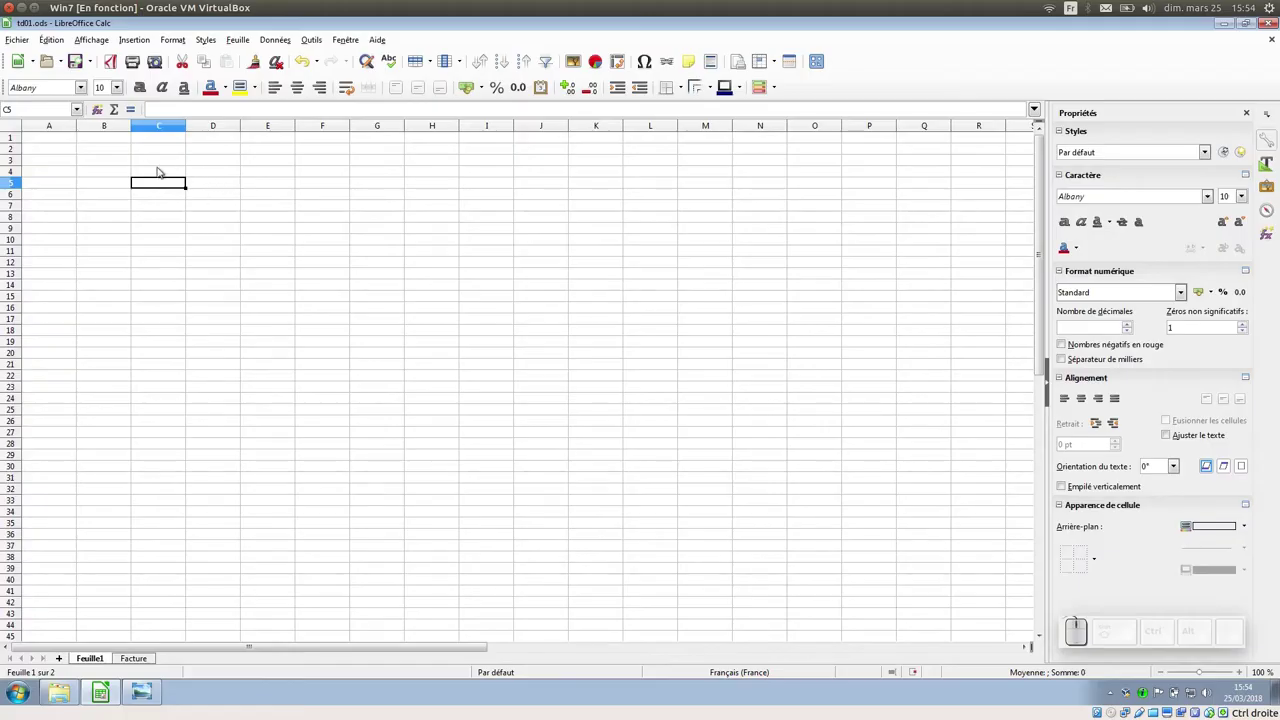
Enter the word Saisir in C5 and the number 12,5 in C6
left_click(165, 182)
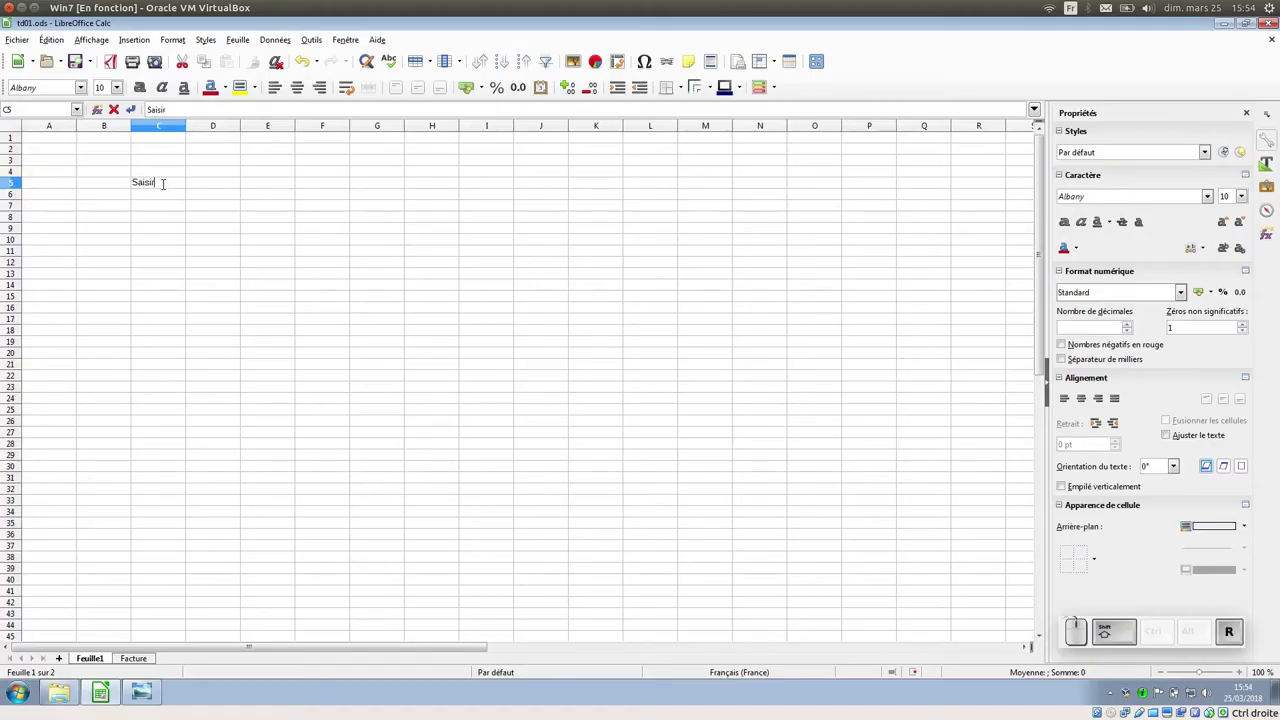
left_click(169, 198)
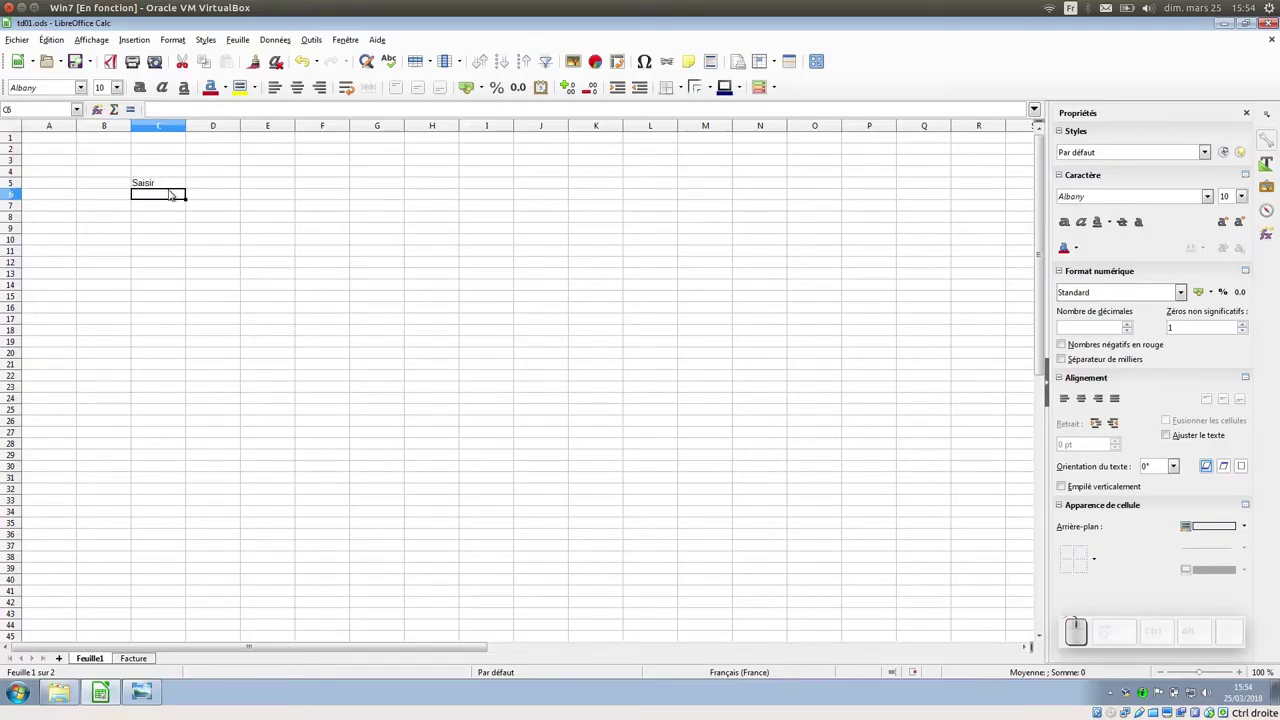
key("KP_1")
key("KP_2")
key("KP_Decimal")
key("KP_5")
left_click(172, 210)
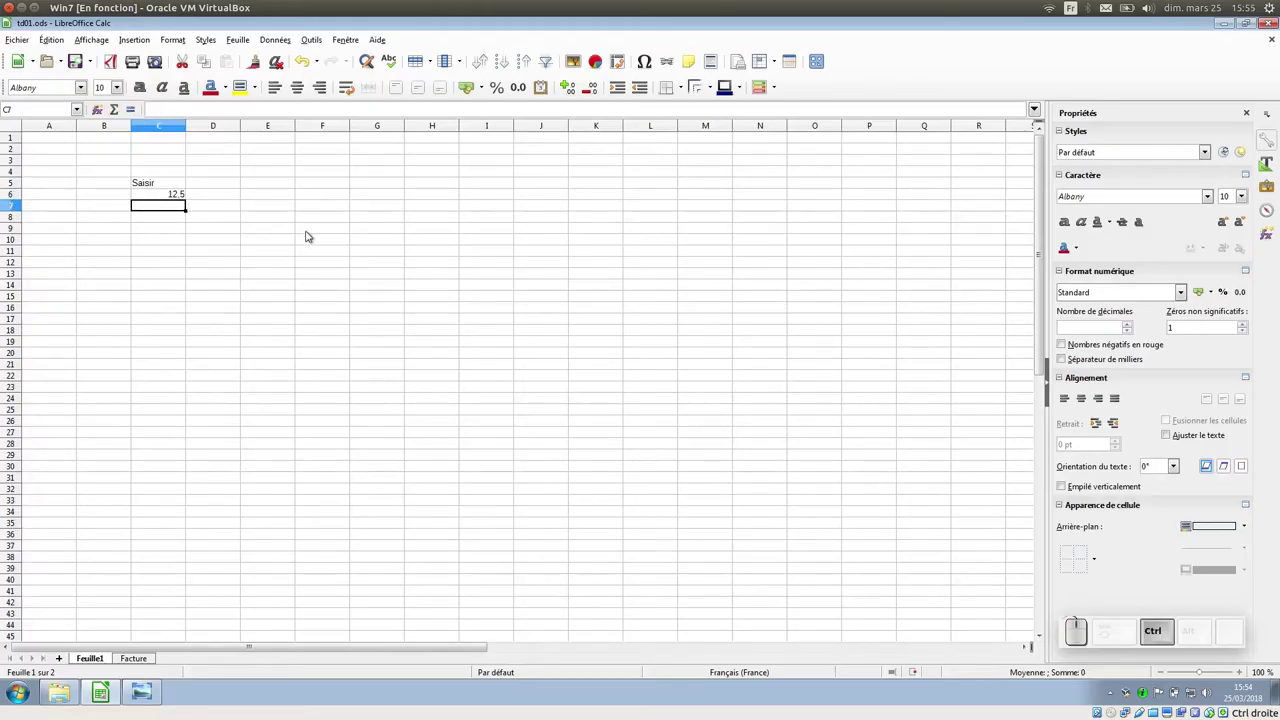
Zoom in, erase Saisir from C5 and replace the number in C6 with the word saisir
scroll("up", 3)
scroll("up", 3)
scroll("up", 3)
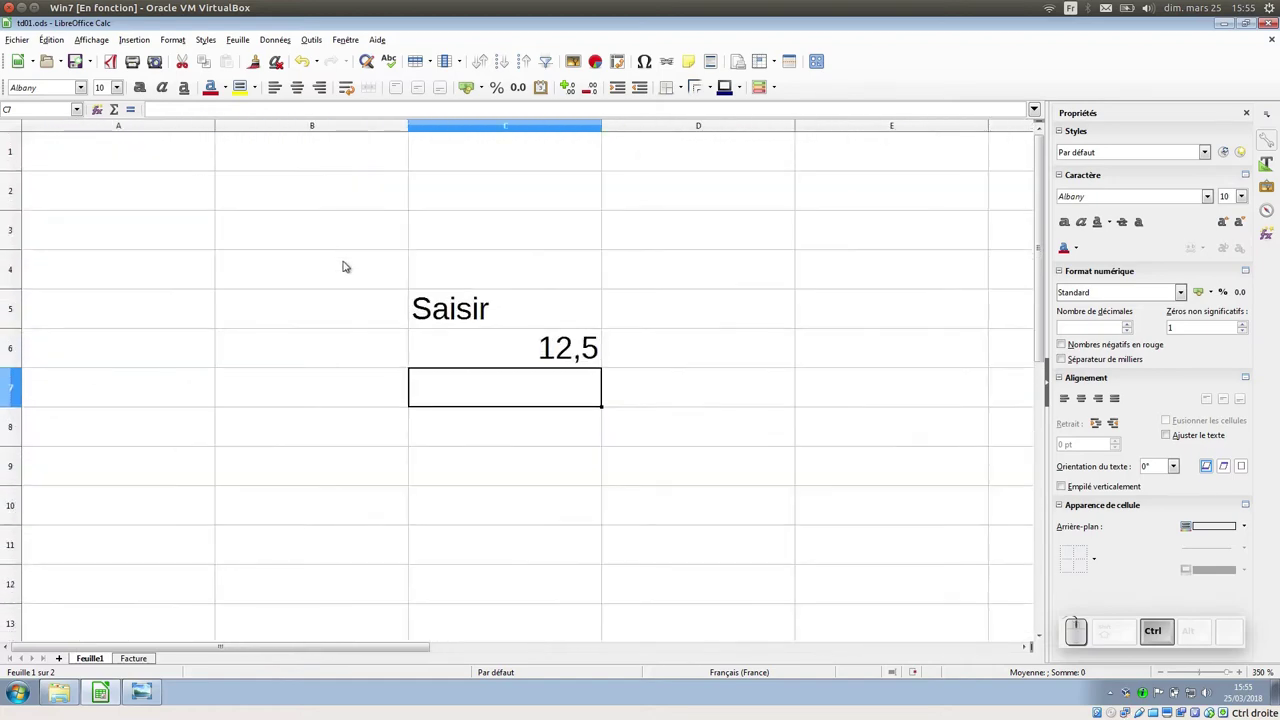
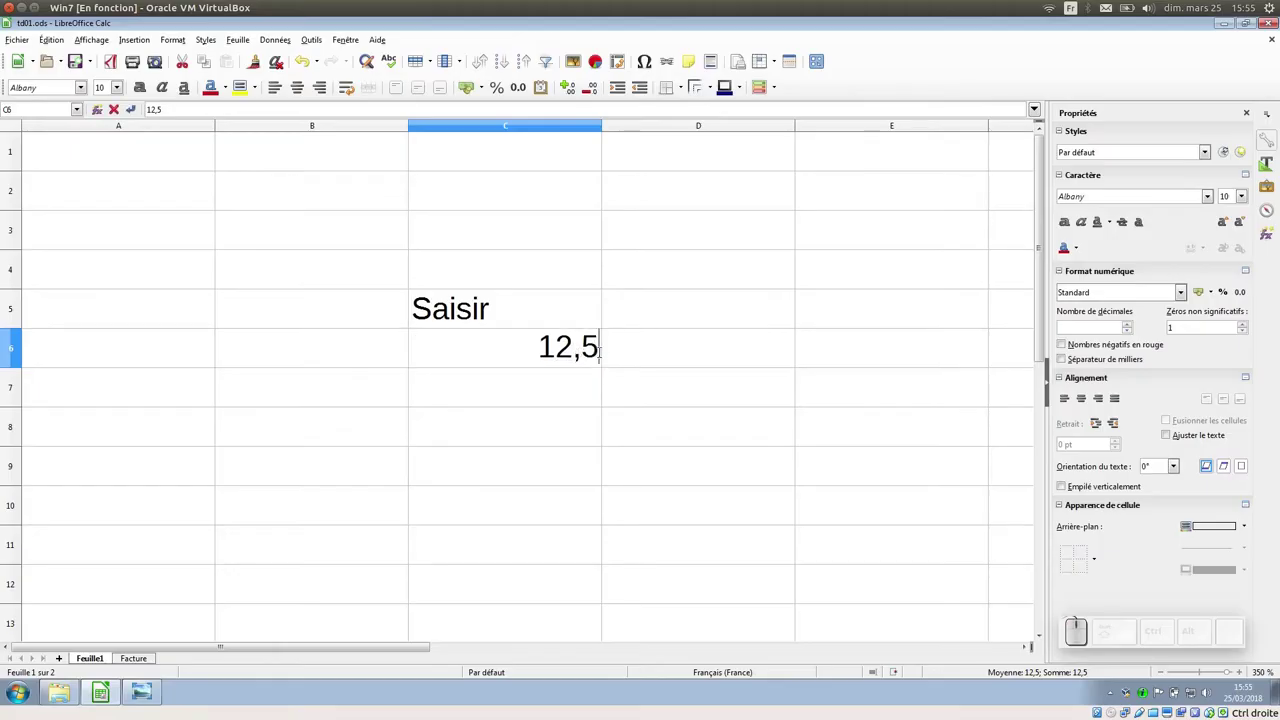
key("KP_4")
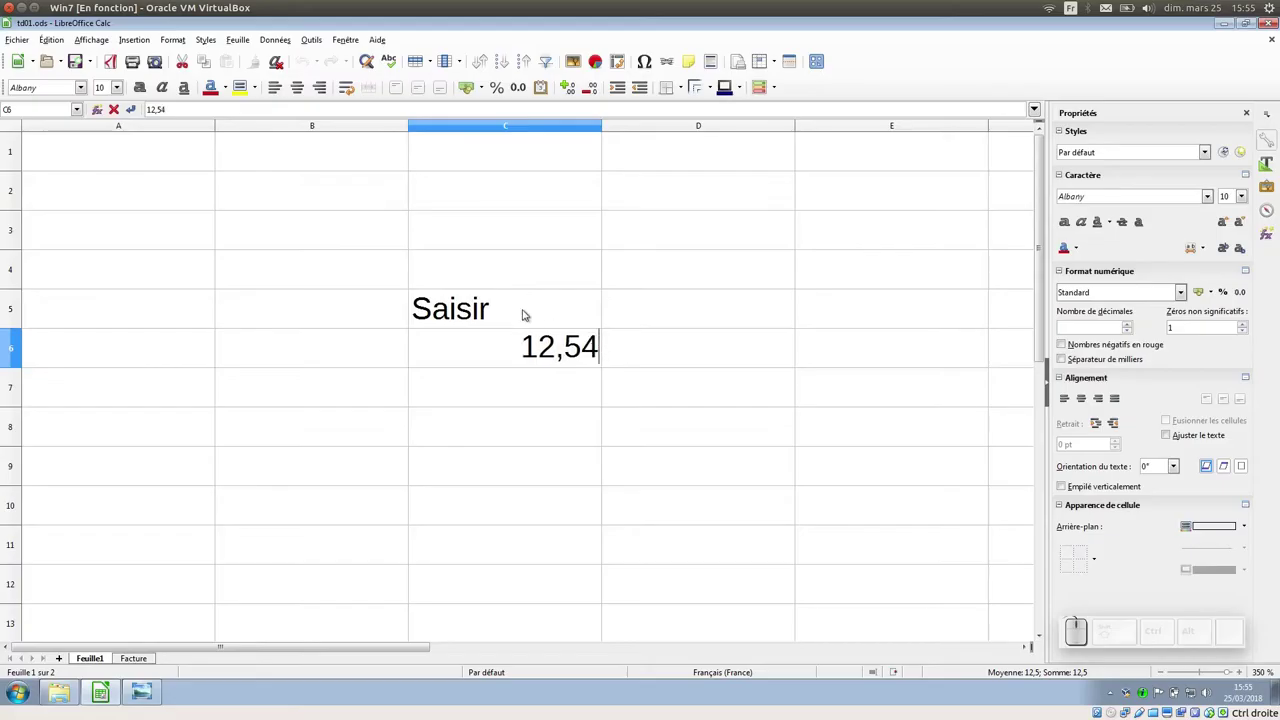
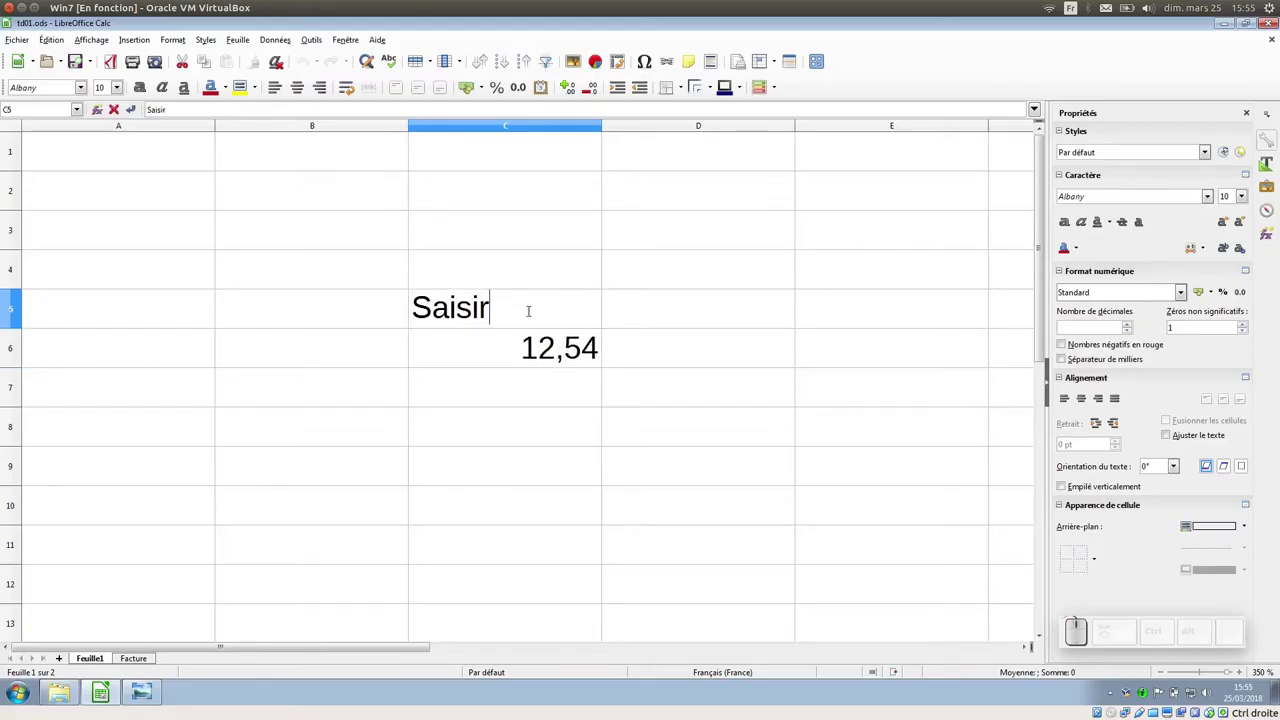
key("BackSpace")
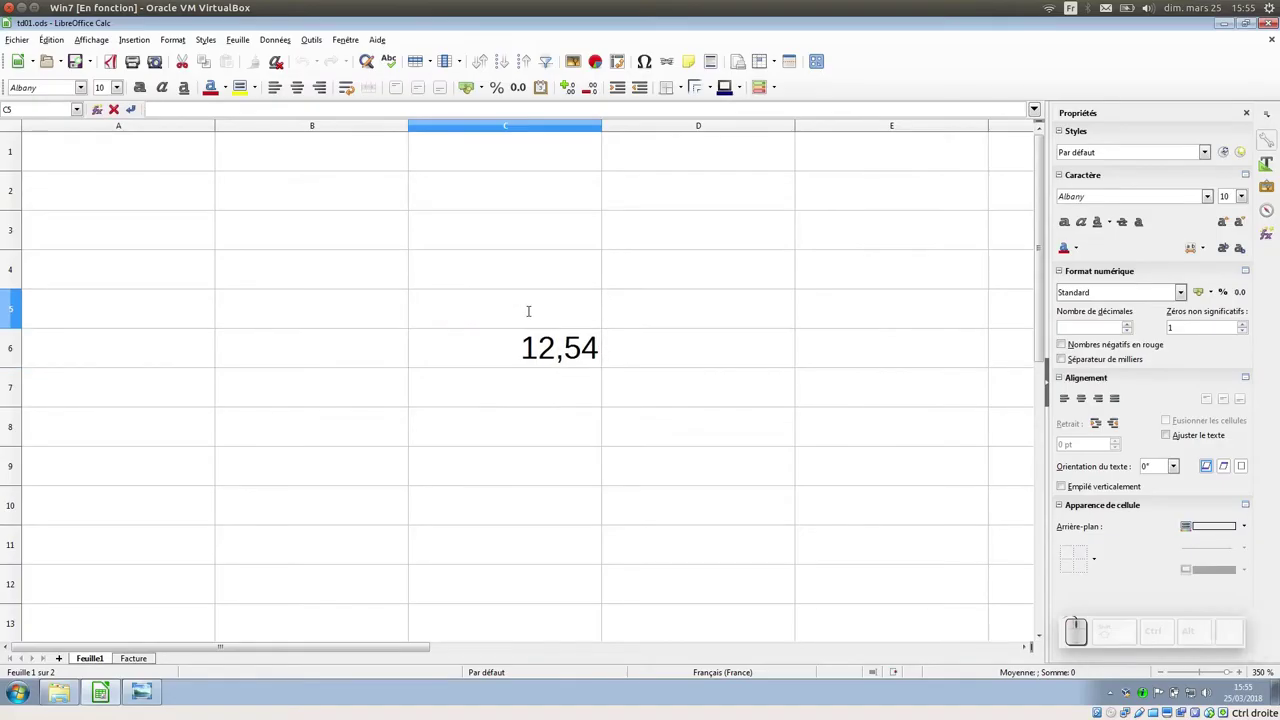
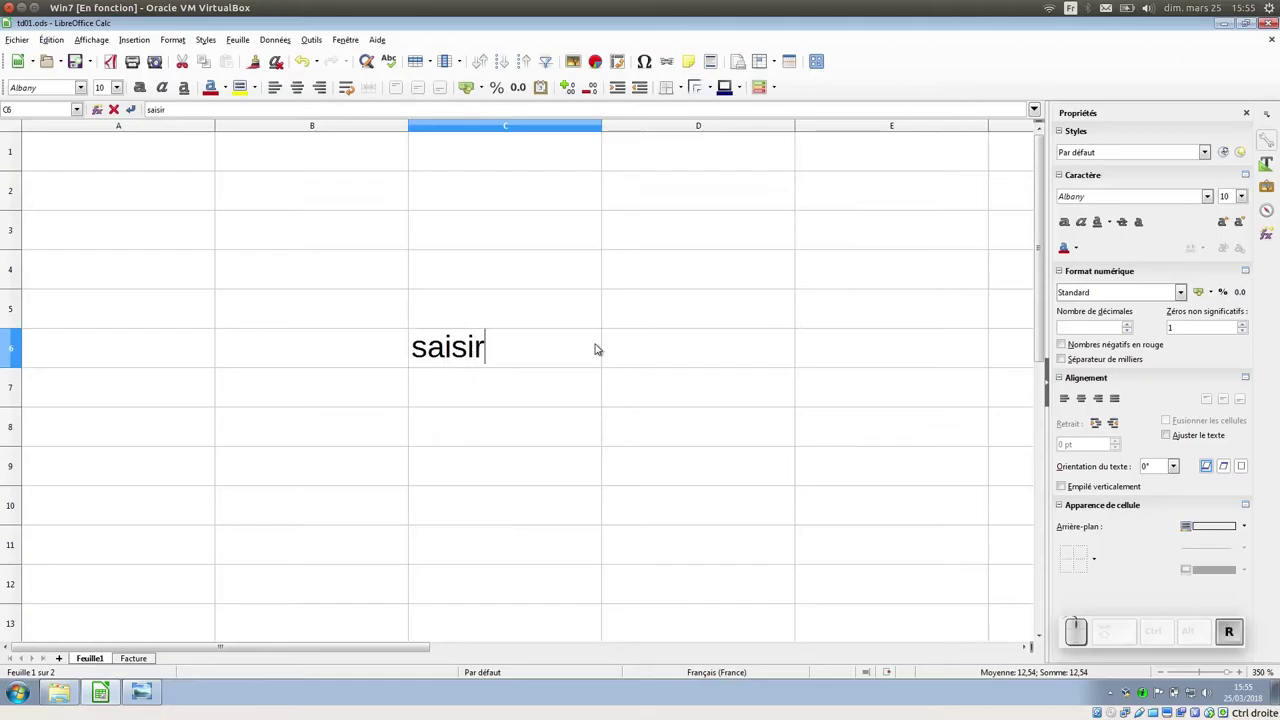
key("Return")
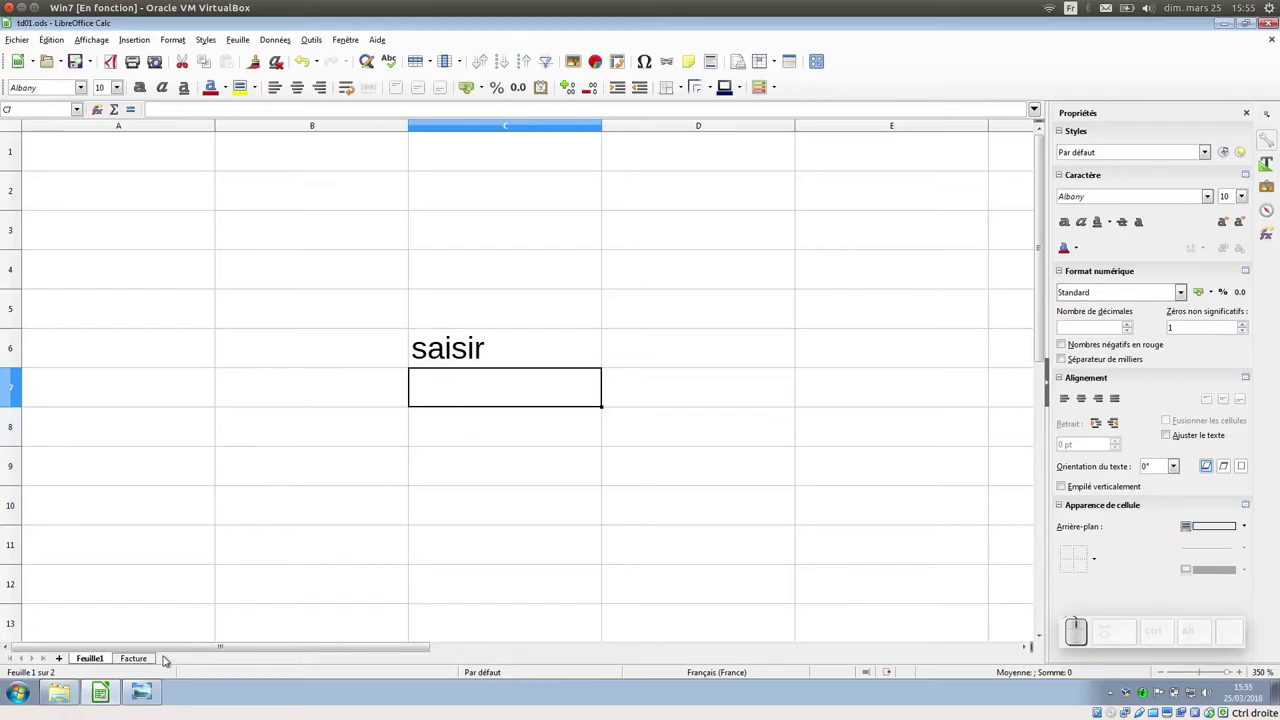
Switch to the Facture sheet and zoom out before previewing the printed page
left_click(154, 656)
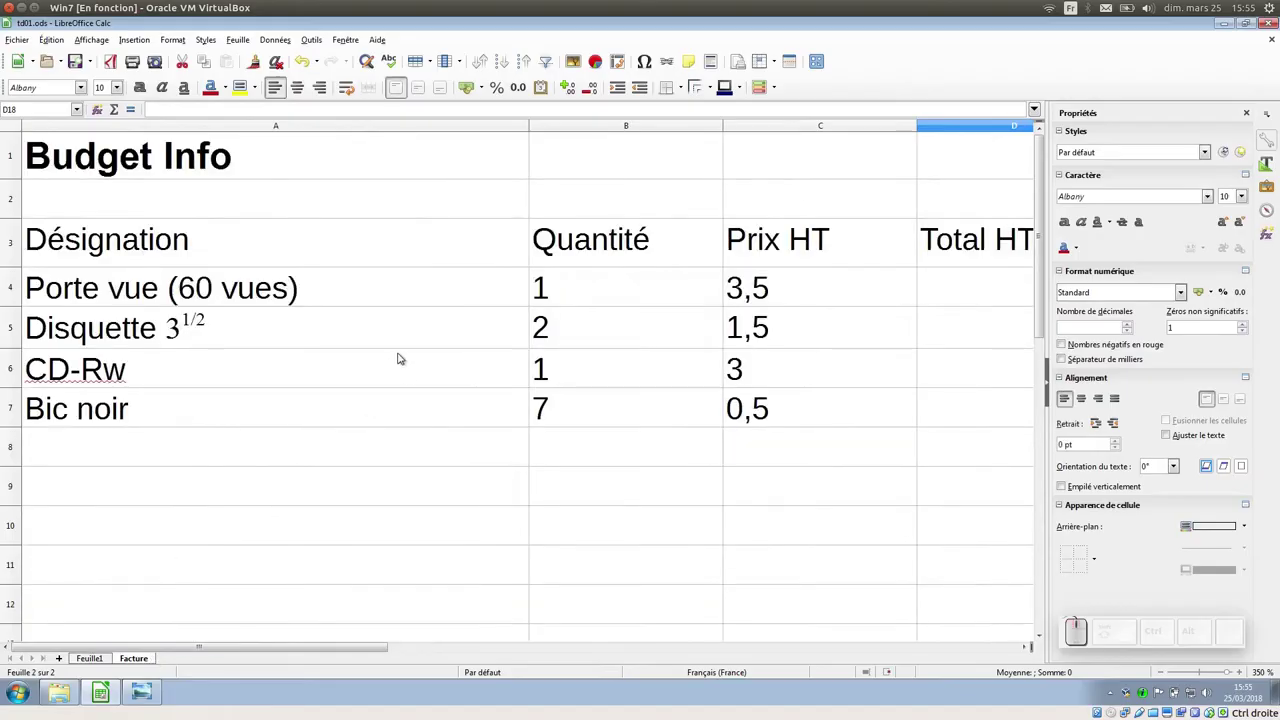
scroll("down", 3)
scroll("down", 3)
scroll("down", 3)
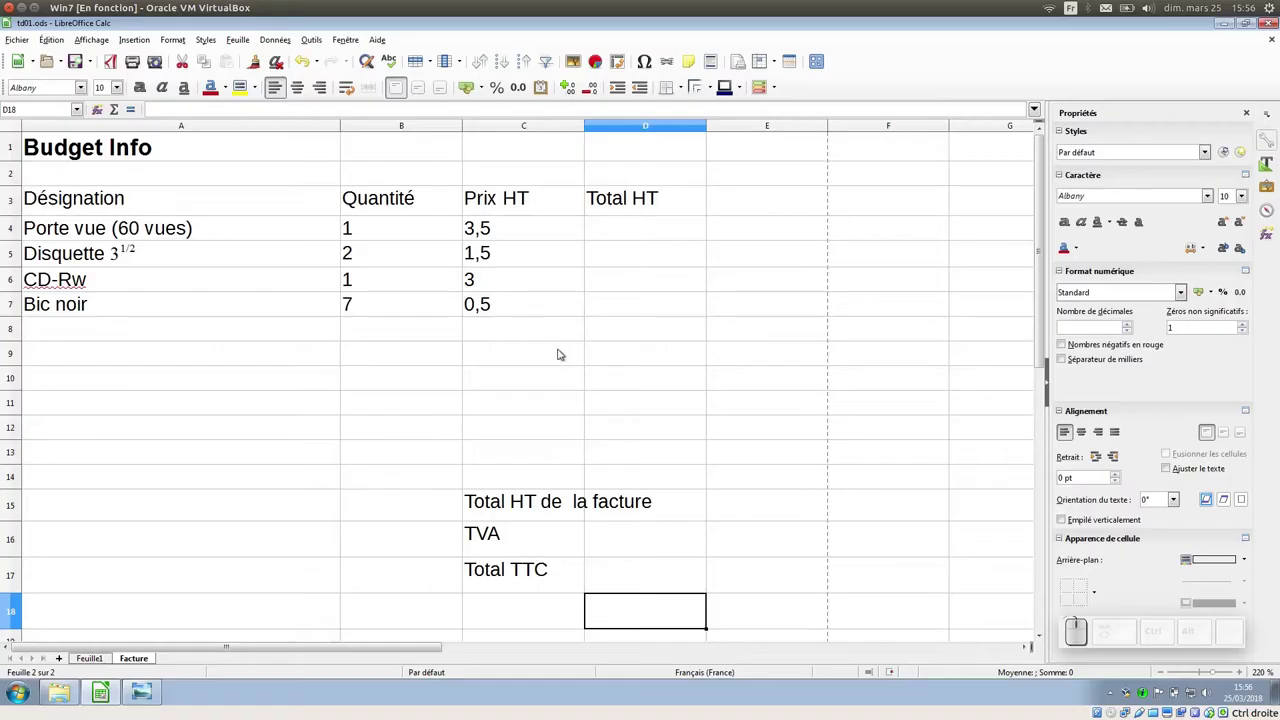
Close the print preview, view the modele.png target invoice, and return to the Facture sheet
left_click(160, 60)
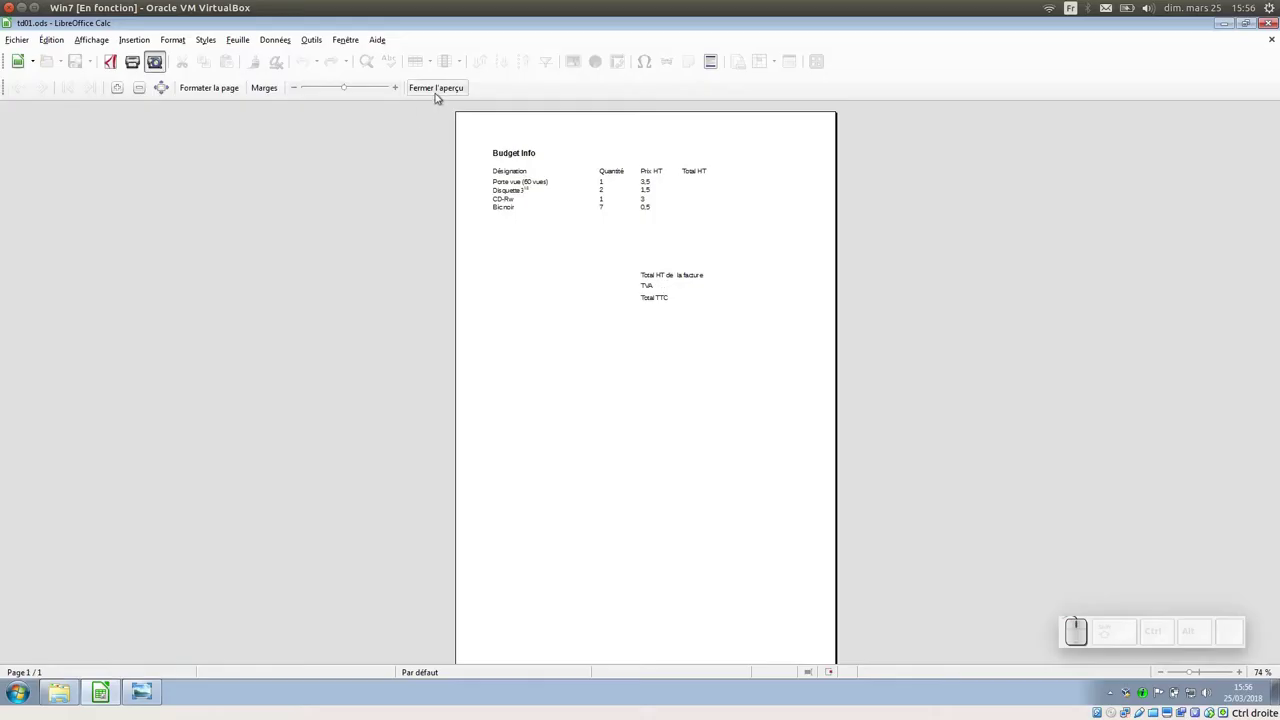
left_click(441, 87)
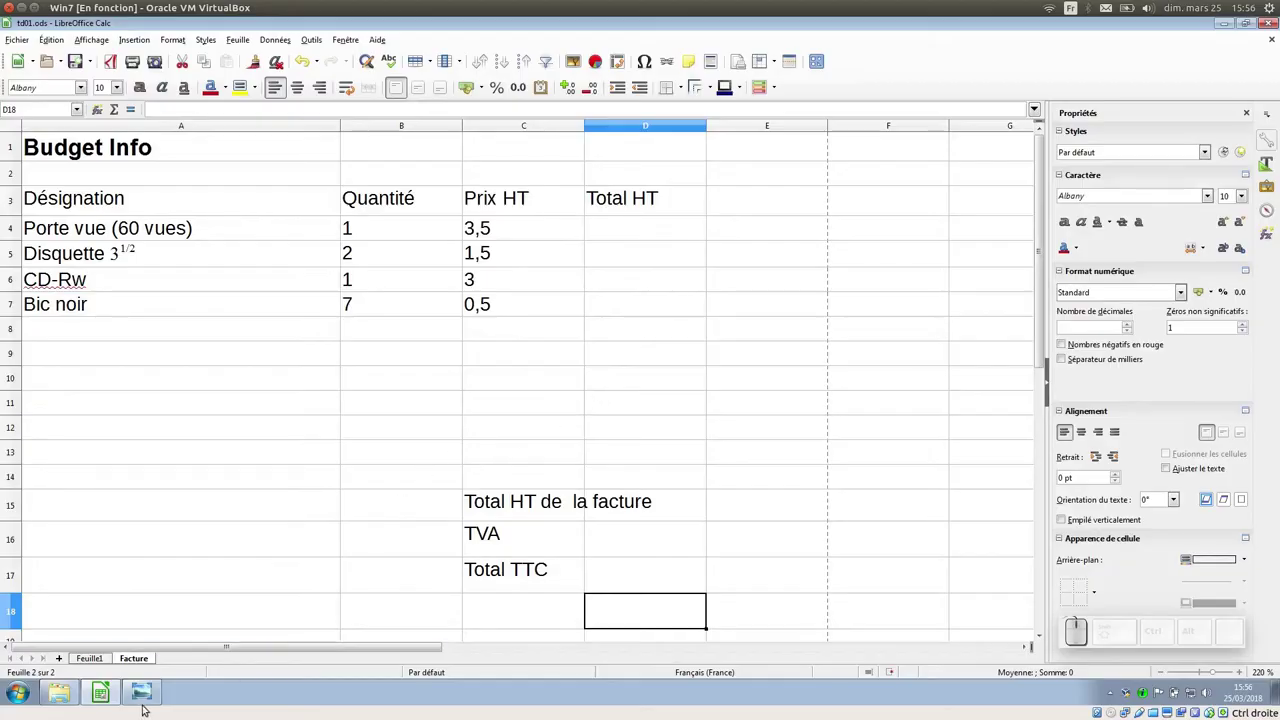
left_click(147, 696)
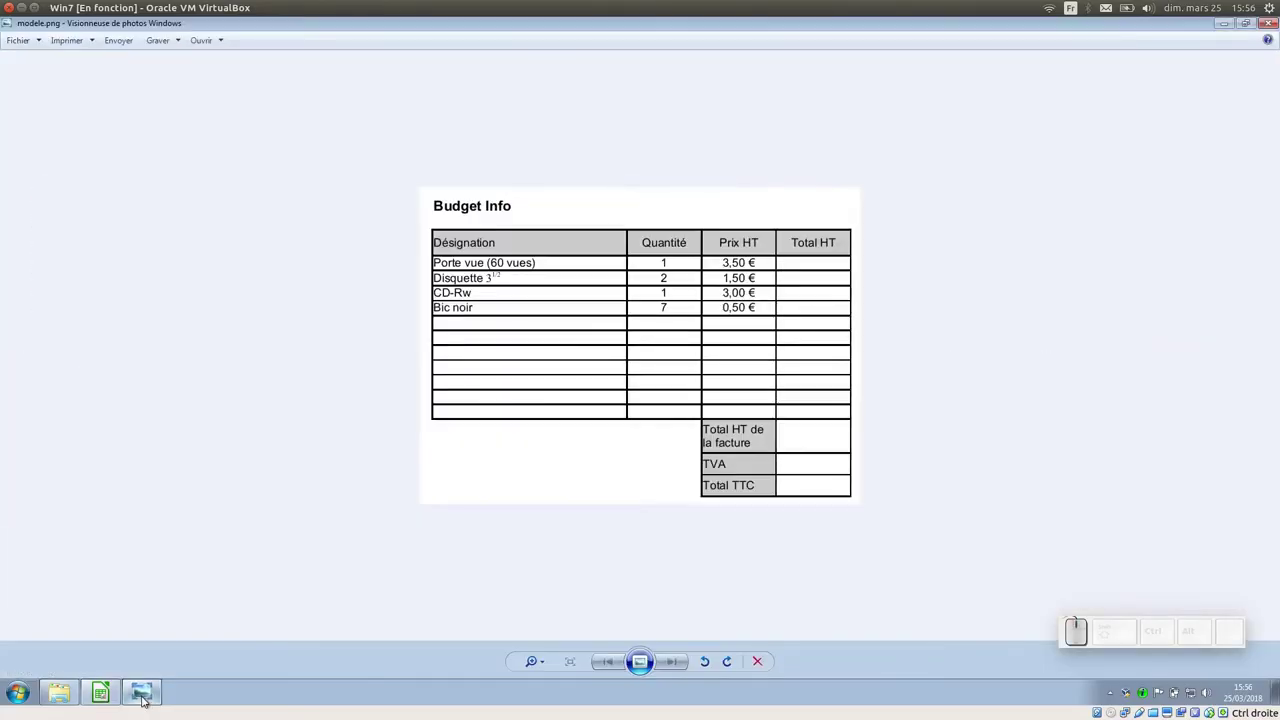
left_click(145, 694)
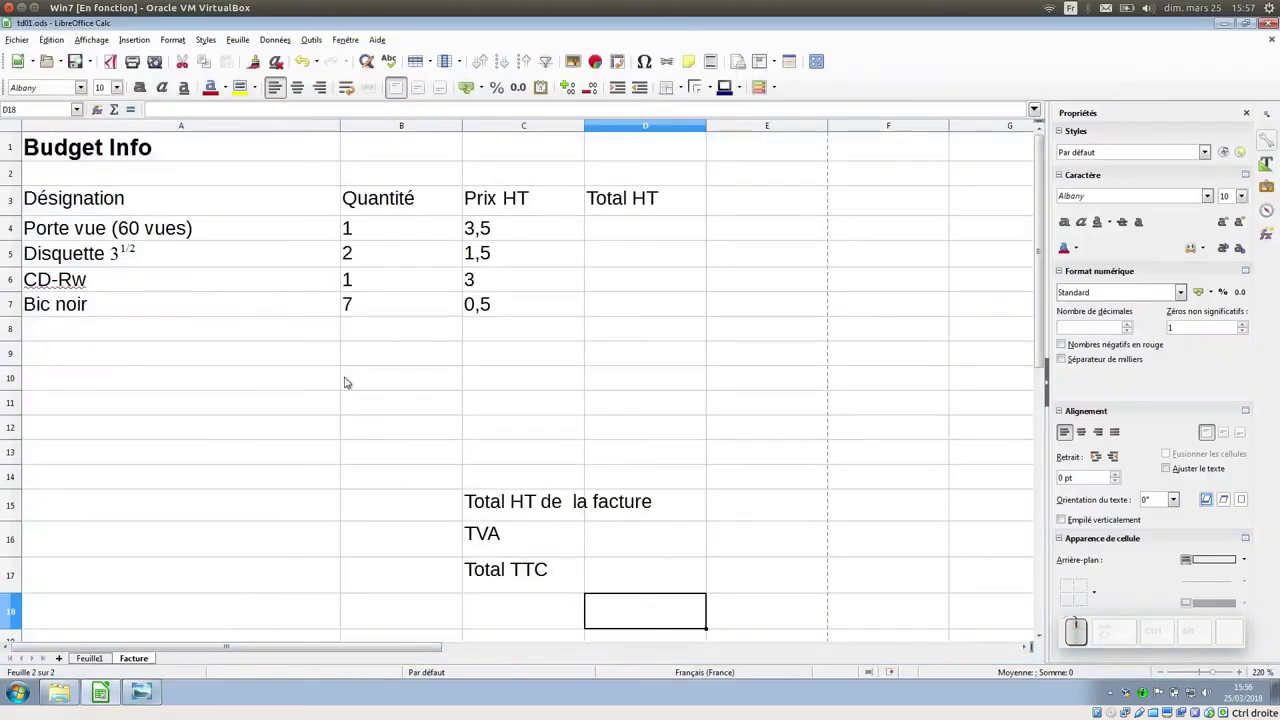
Select A3:D14 plus the totals block C15:D17 and apply the all-borders preset
left_click_drag(173, 196, 591, 467)
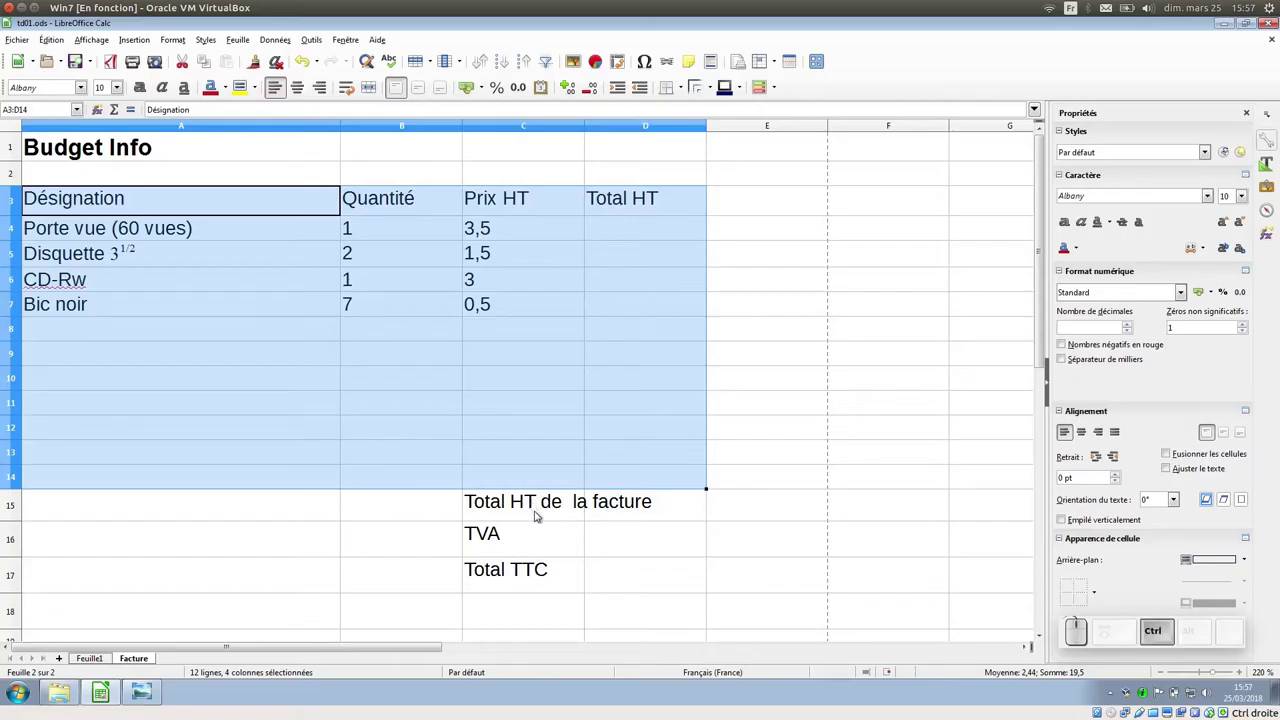
left_click_drag(543, 523, 569, 524)
left_click_drag(565, 509, 639, 519)
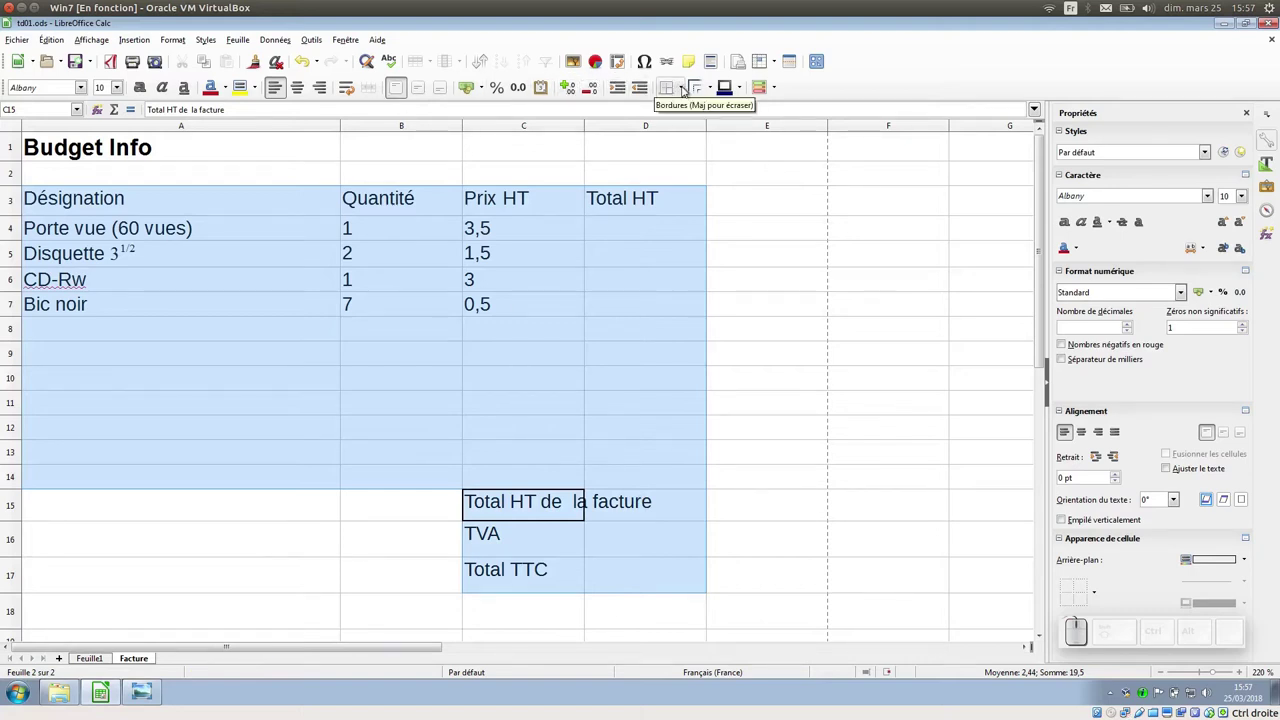
left_click(684, 87)
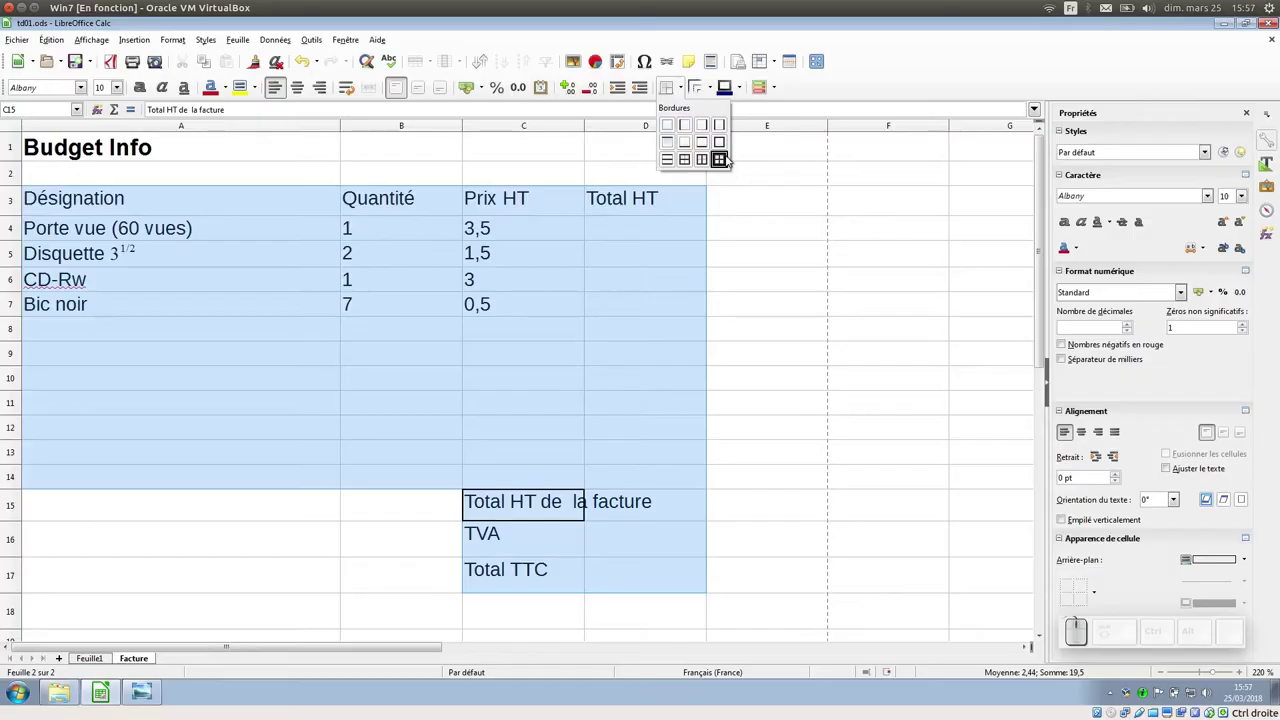
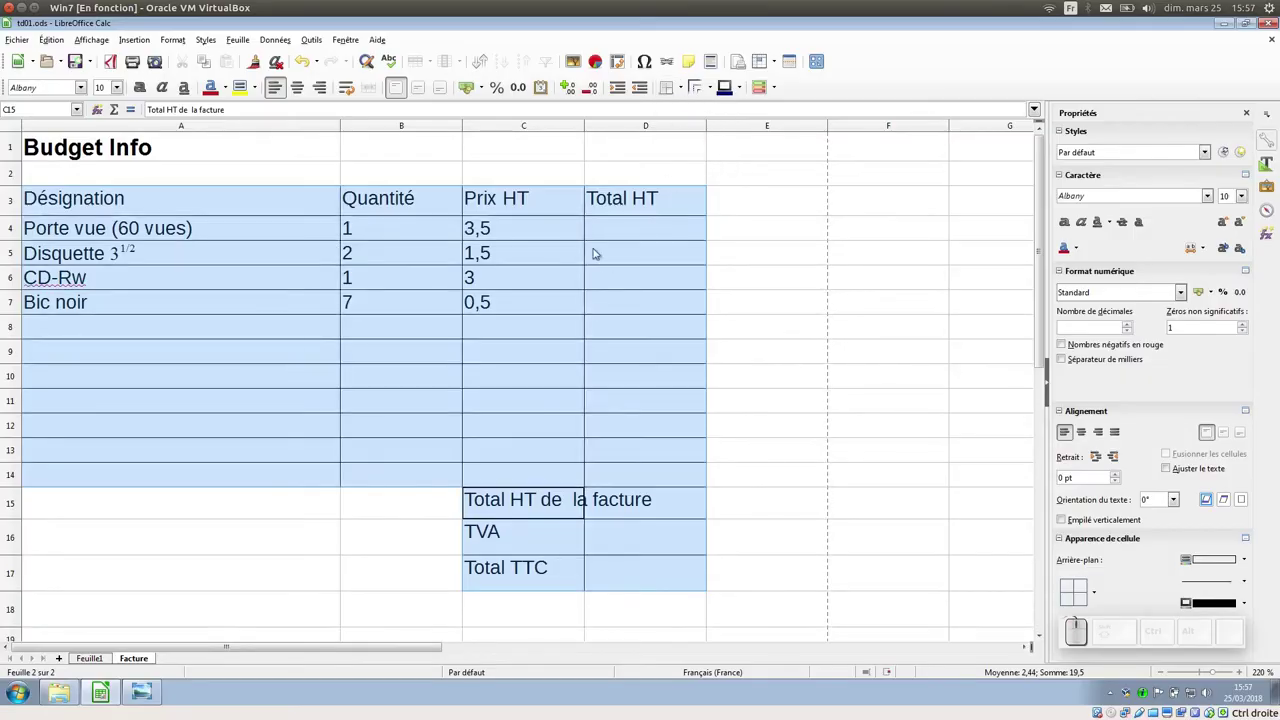
left_click(628, 236)
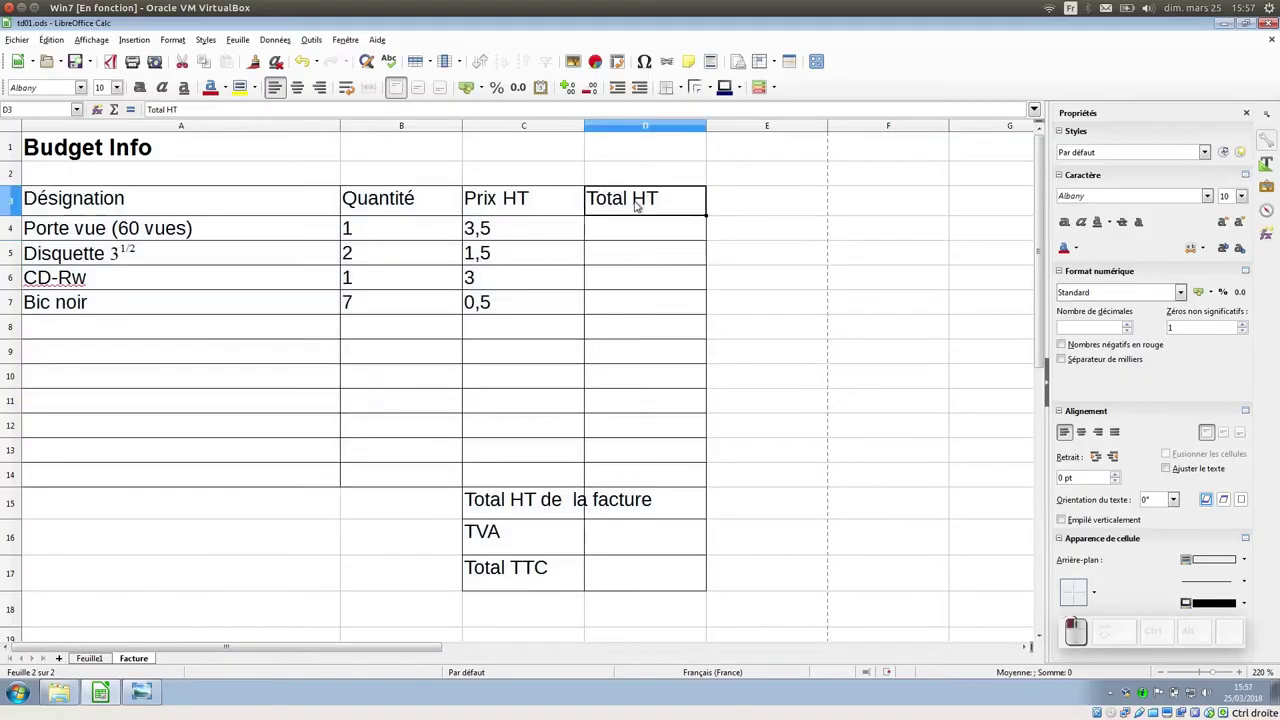
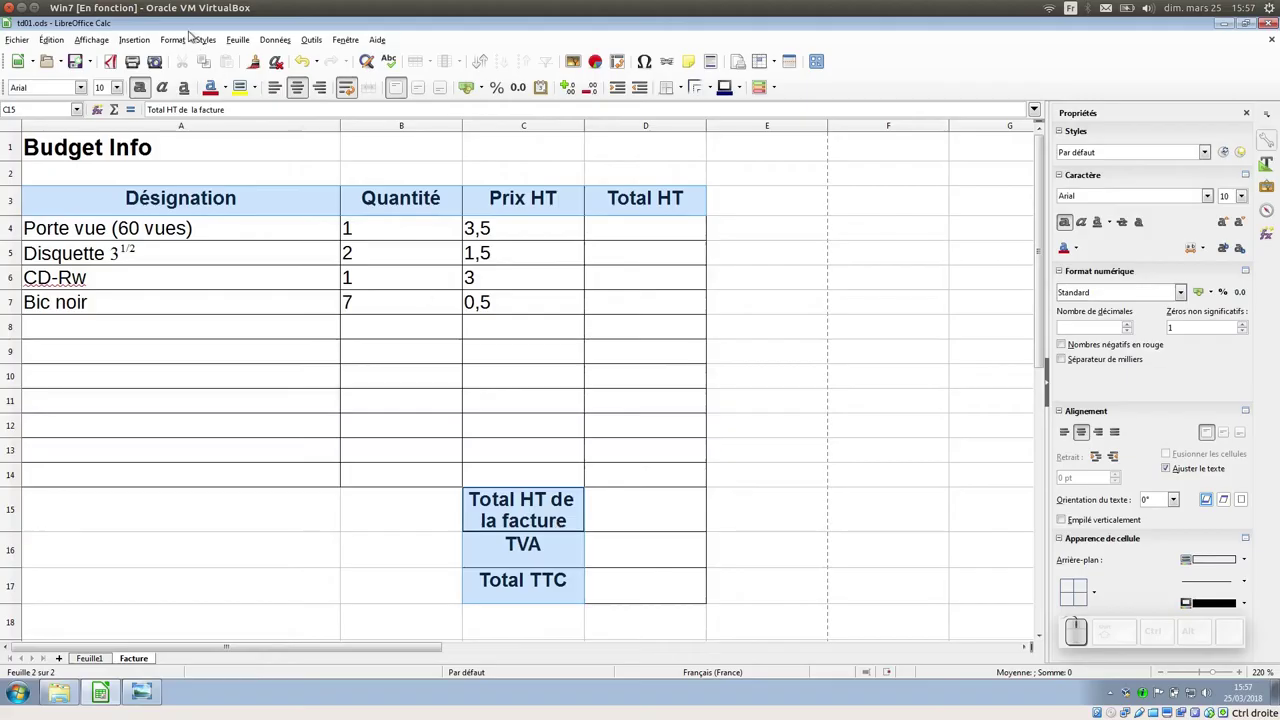
Through Format > Cells, give the headers and total labels a Gris 3 grey background
left_click(184, 38)
left_click(216, 165)
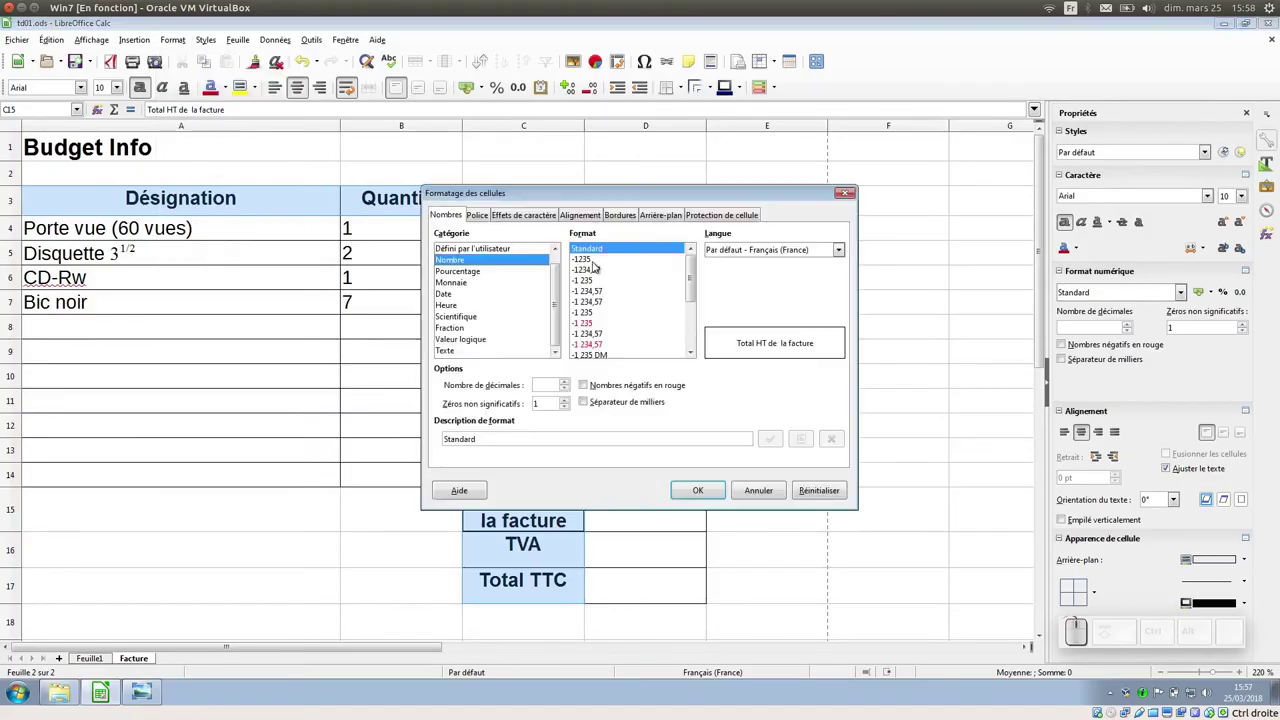
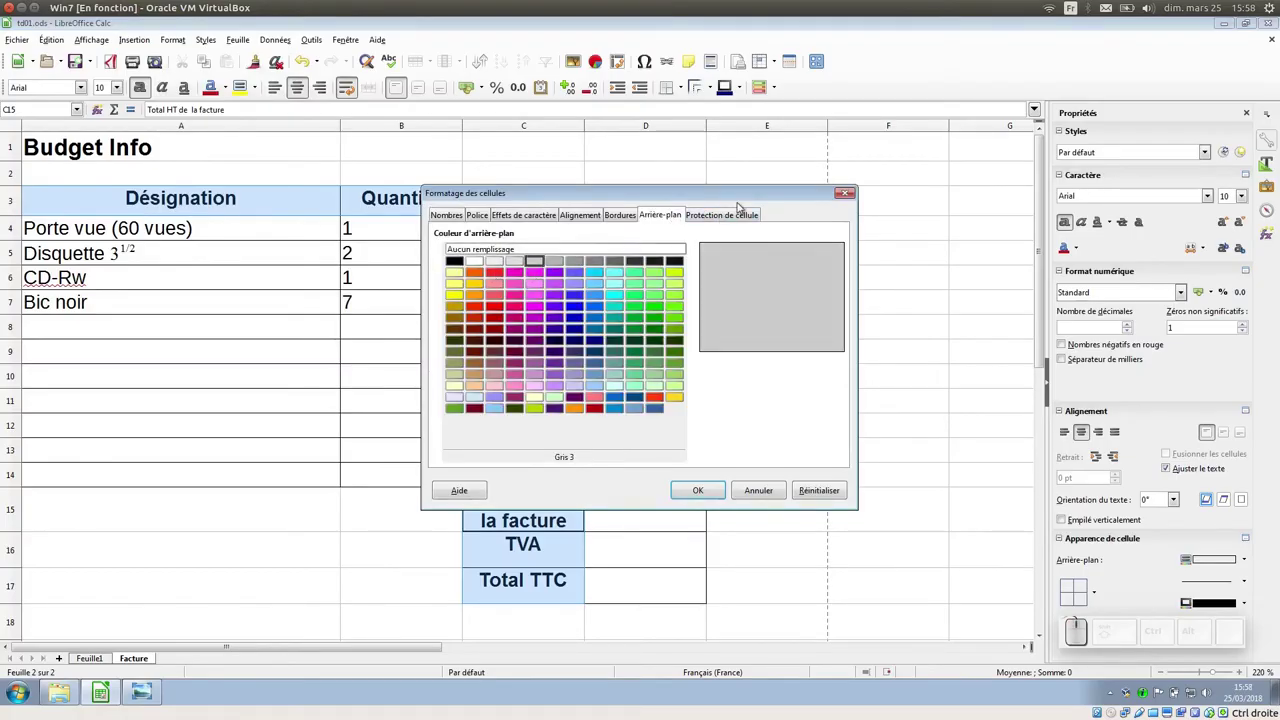
left_click(629, 211)
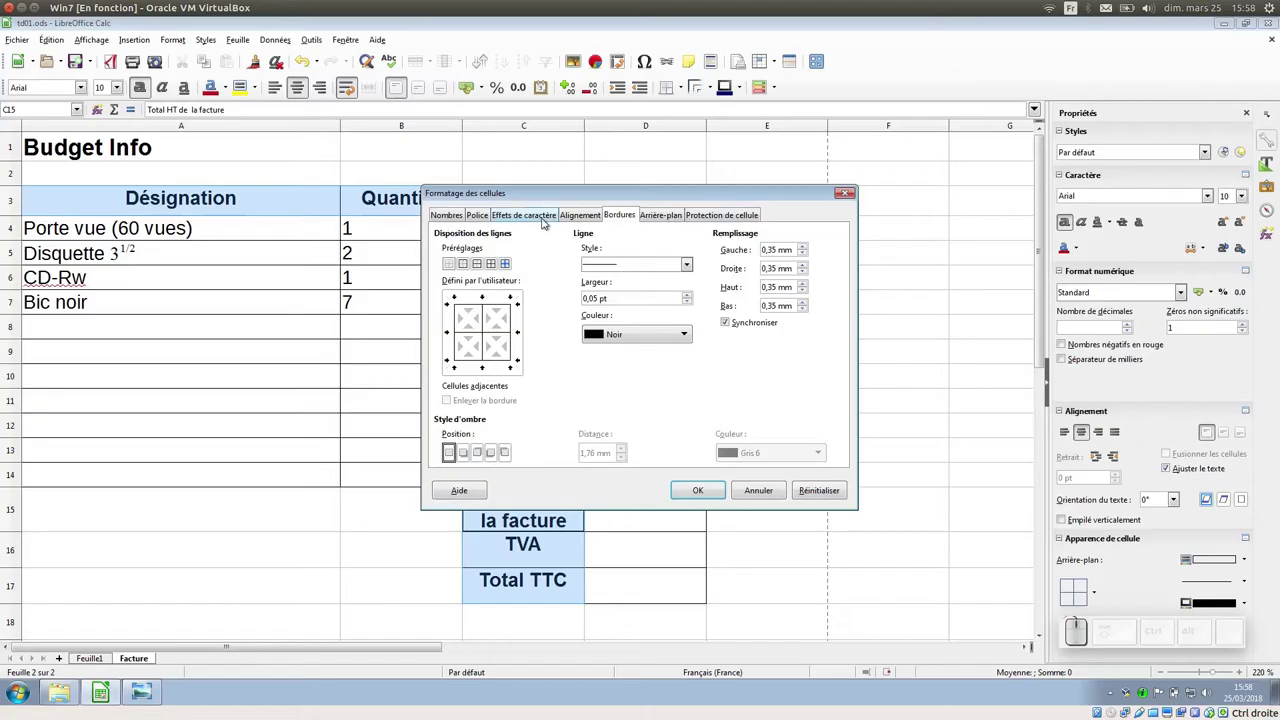
left_click(490, 211)
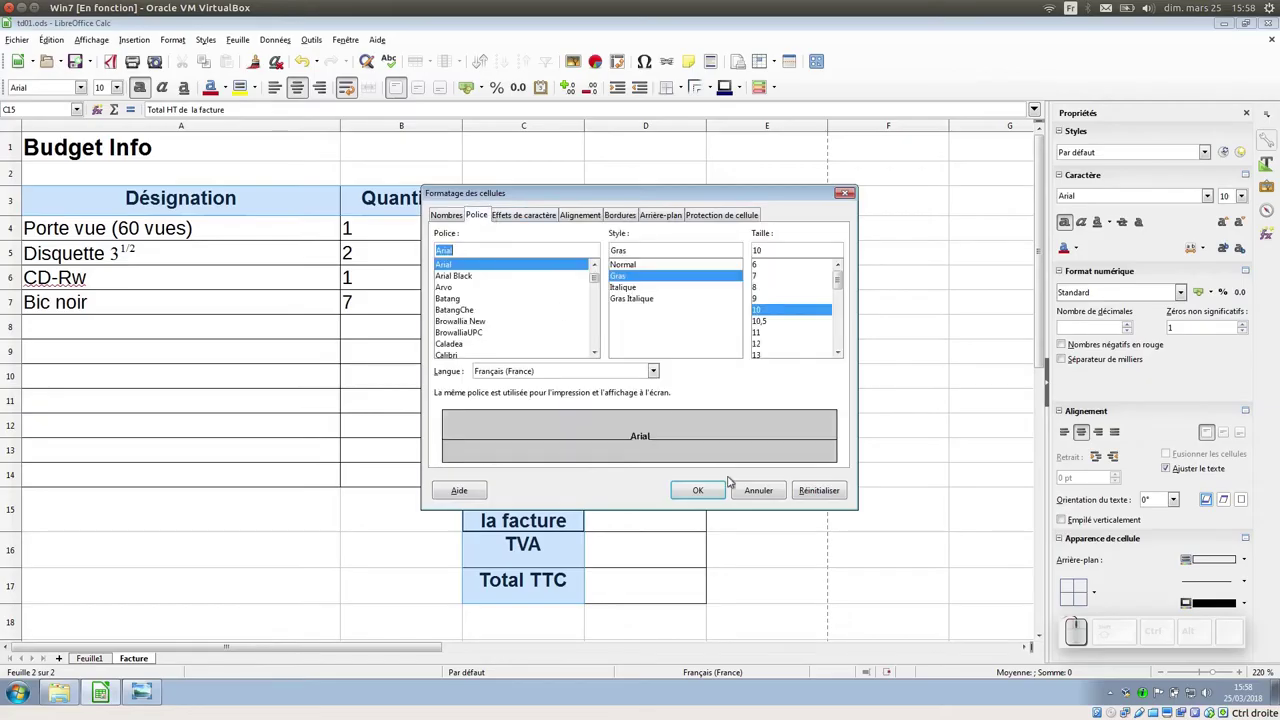
left_click(710, 490)
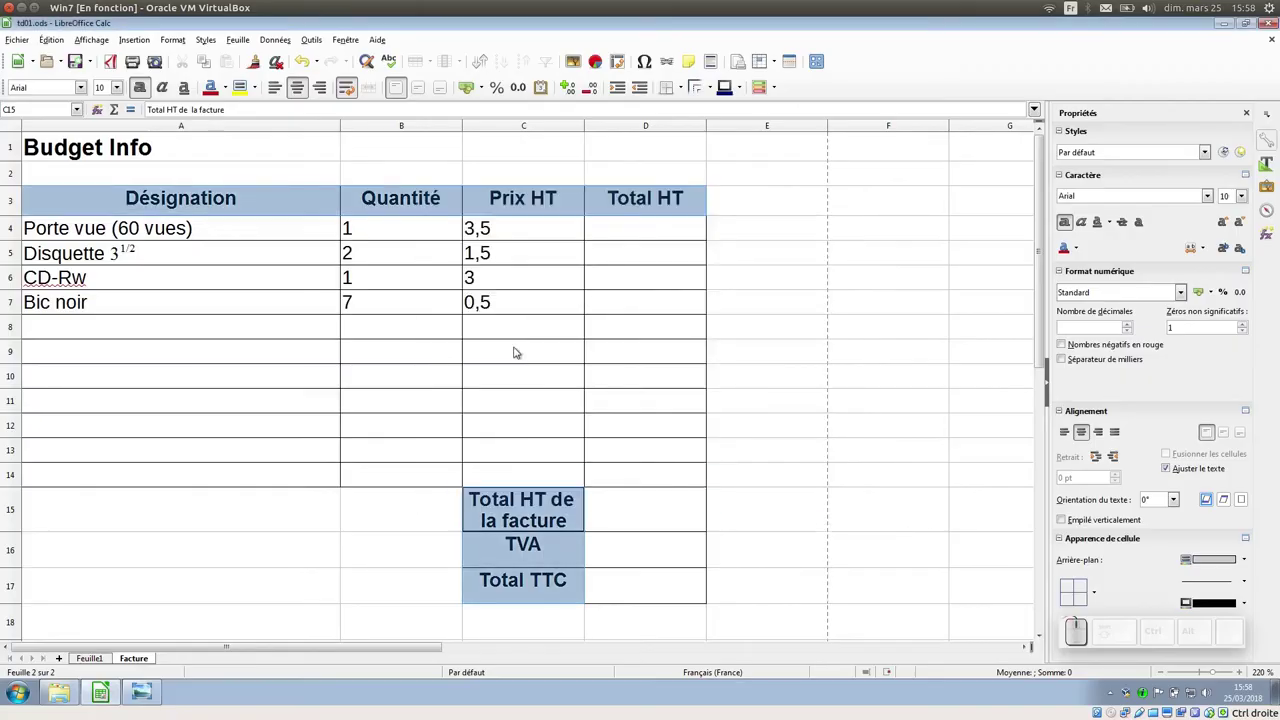
Centre the quantities B4:B7 and prices C4:C7, and show the prices as euro currency amounts
left_click_drag(430, 223, 378, 86)
left_click(301, 88)
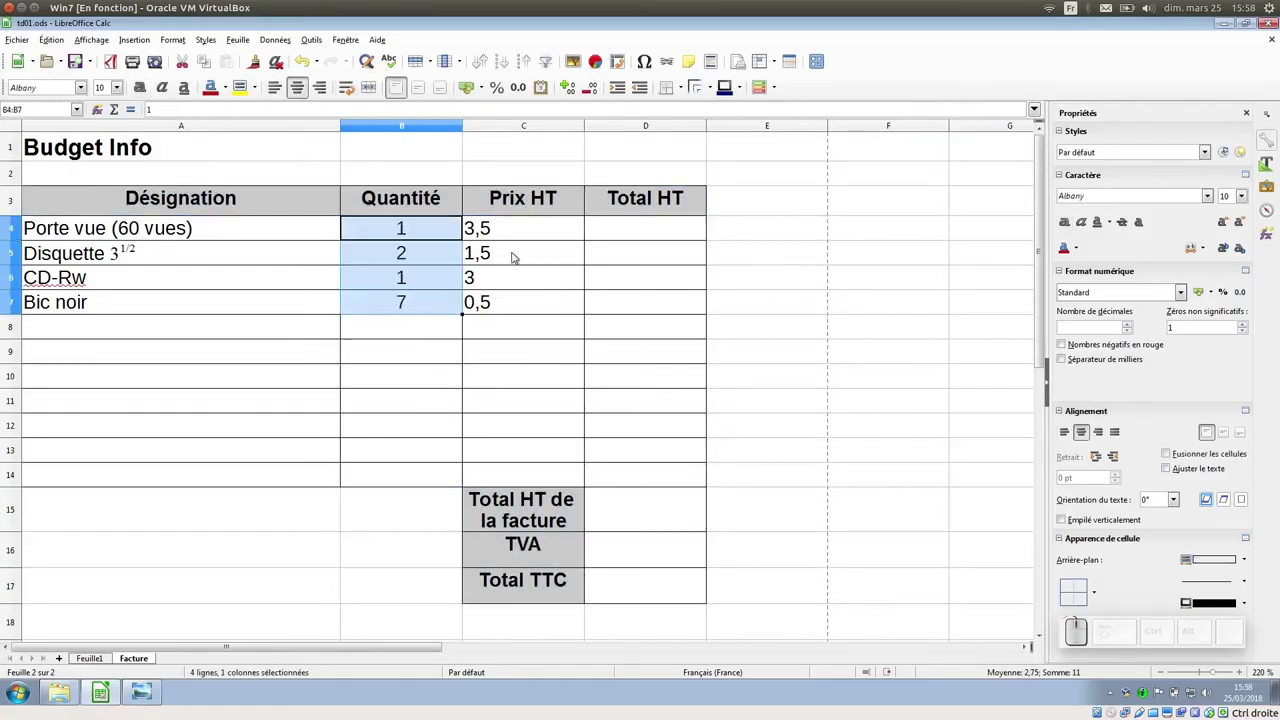
left_click_drag(536, 228, 391, 166)
left_click(302, 91)
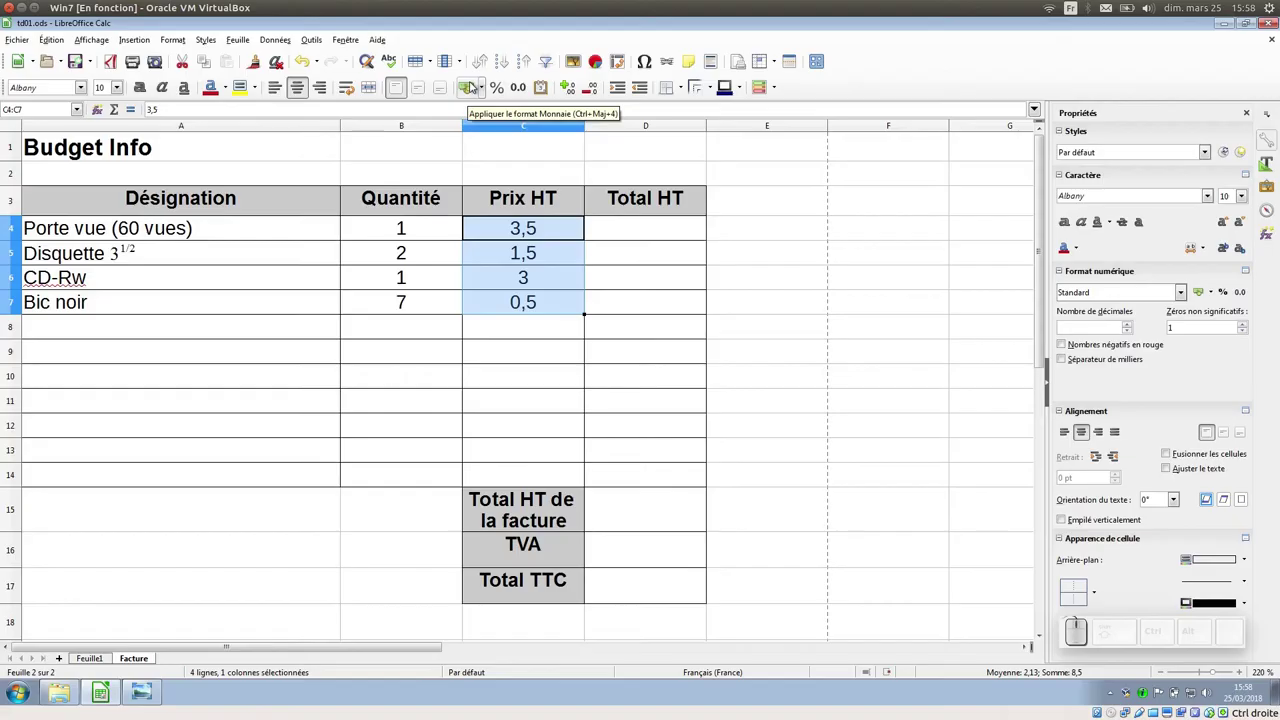
left_click(472, 82)
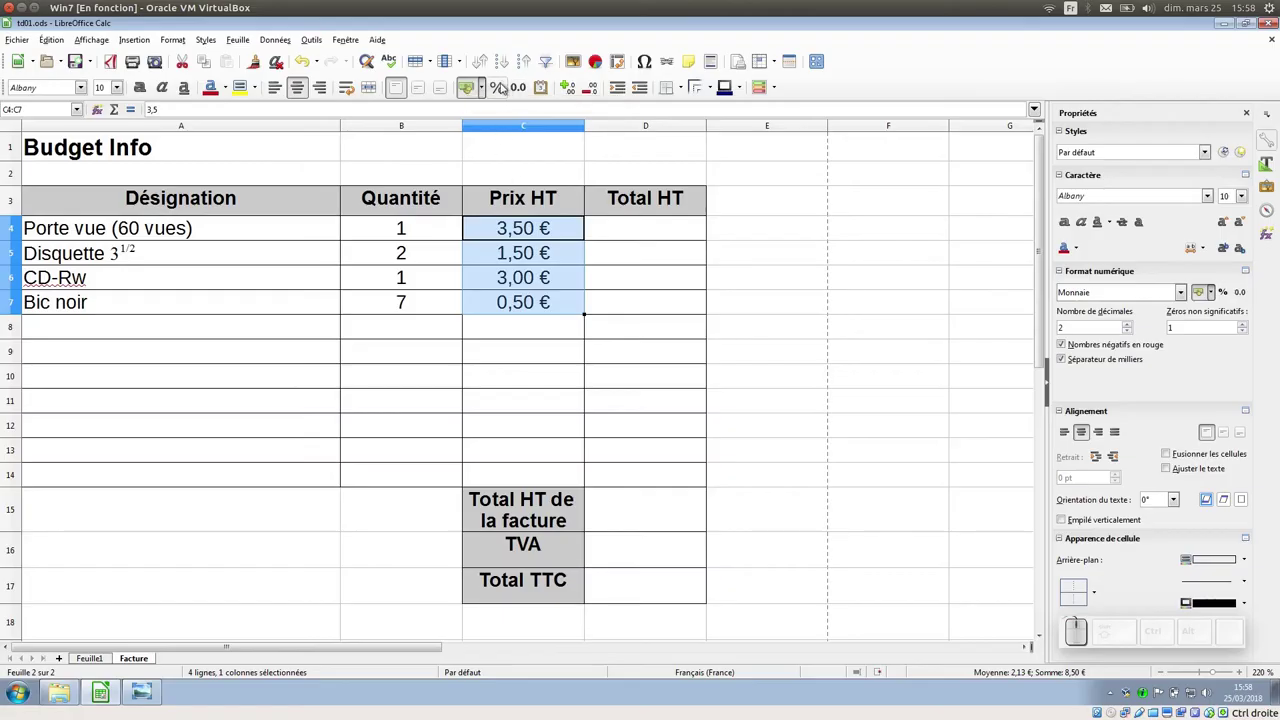
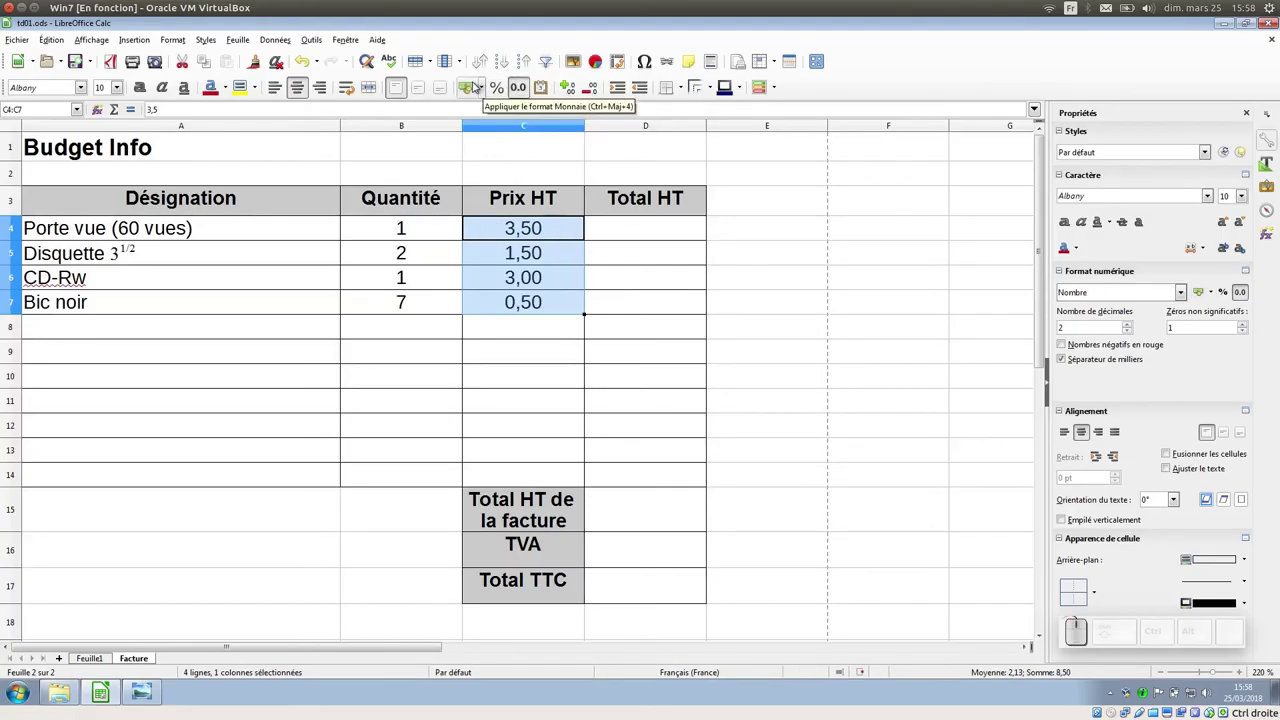
left_click(473, 85)
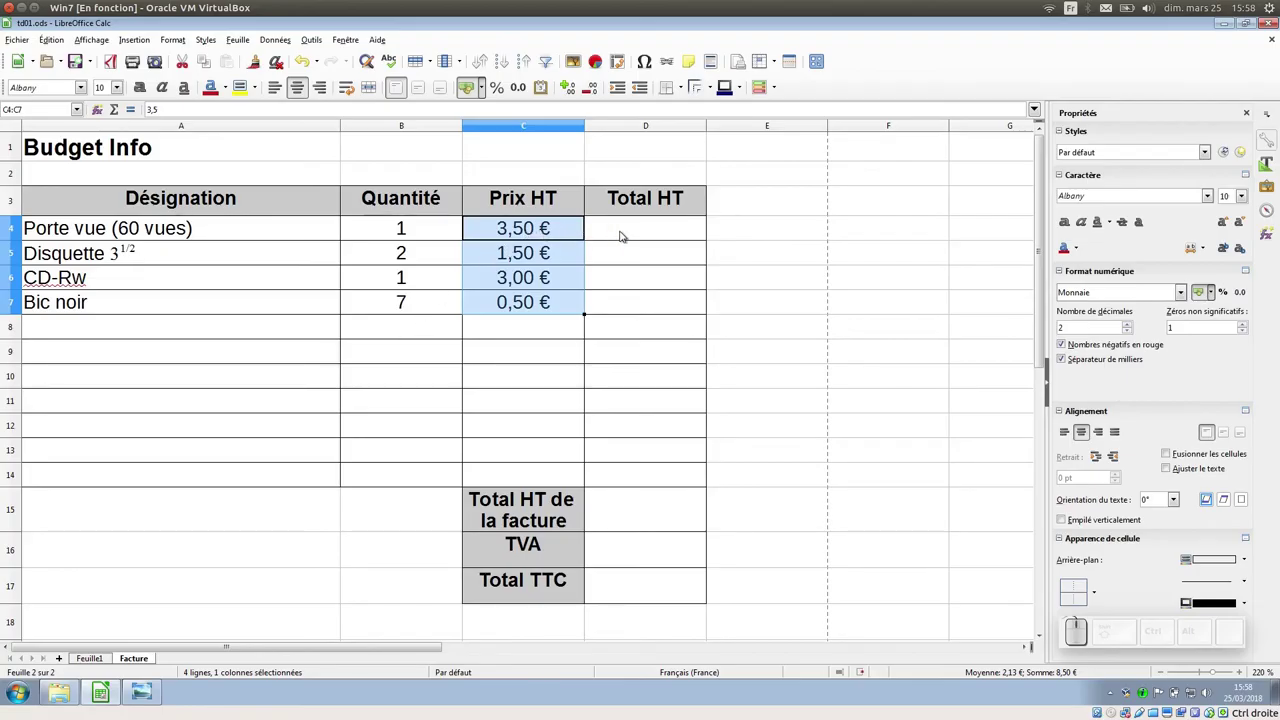
left_click(627, 229)
key("KP_0")
key(",")
key("KP_2")
left_click(635, 254)
left_click(645, 221)
left_click(499, 89)
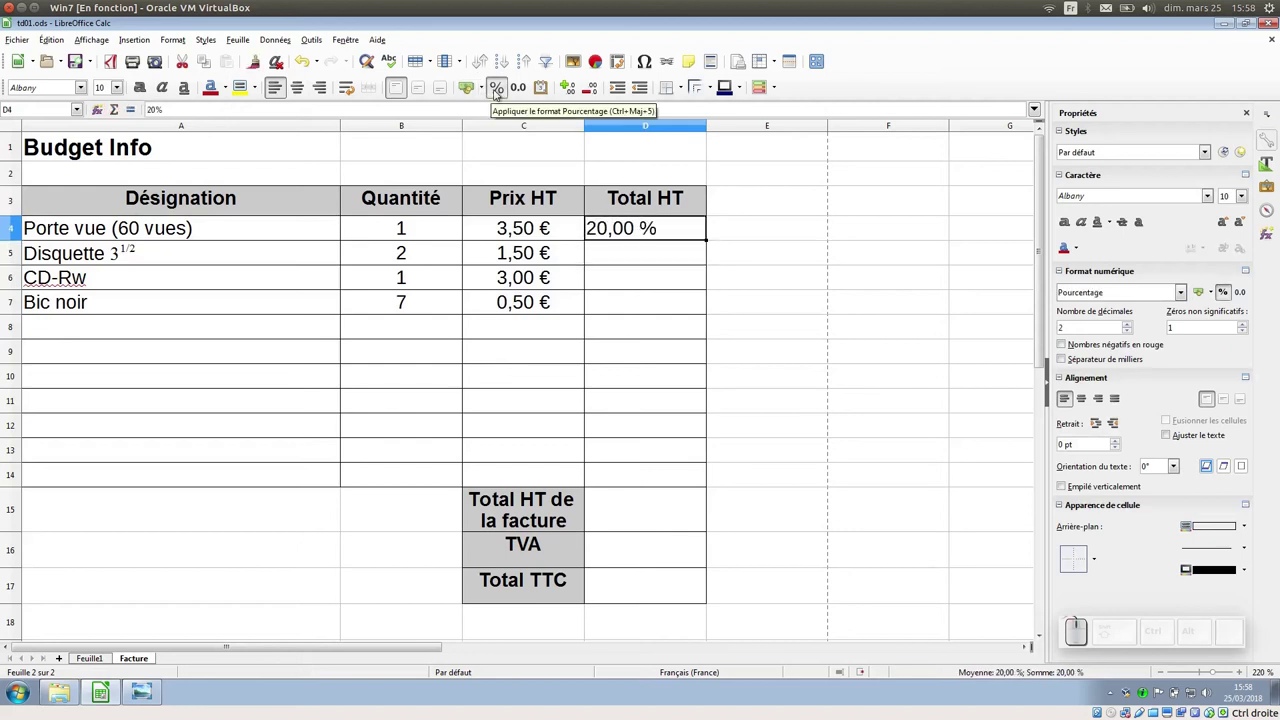
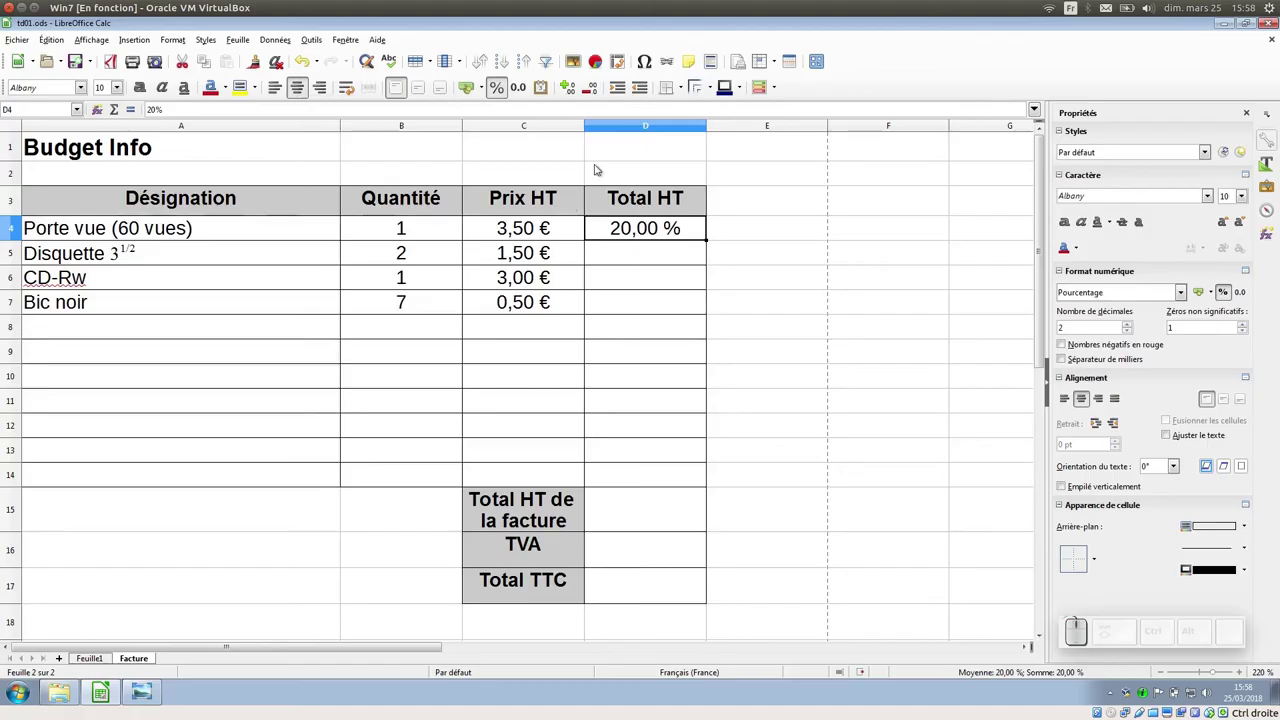
left_click(472, 82)
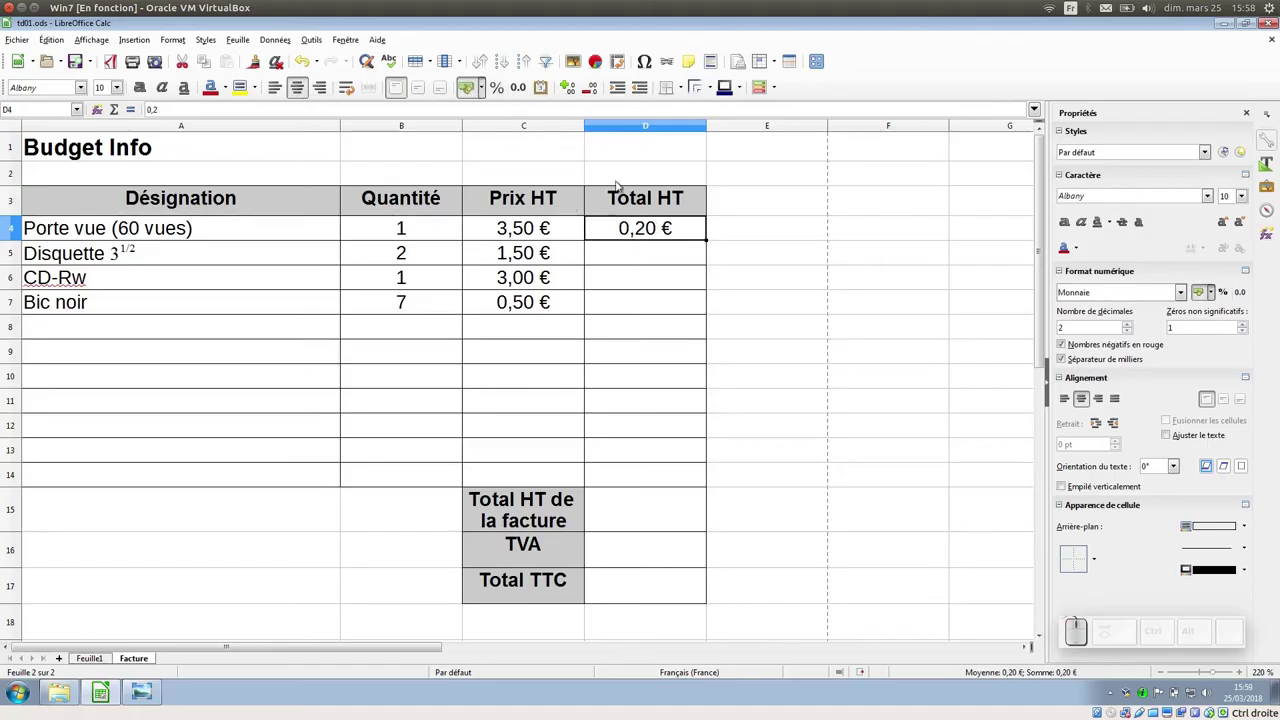
key("Delete")
left_click(409, 149)
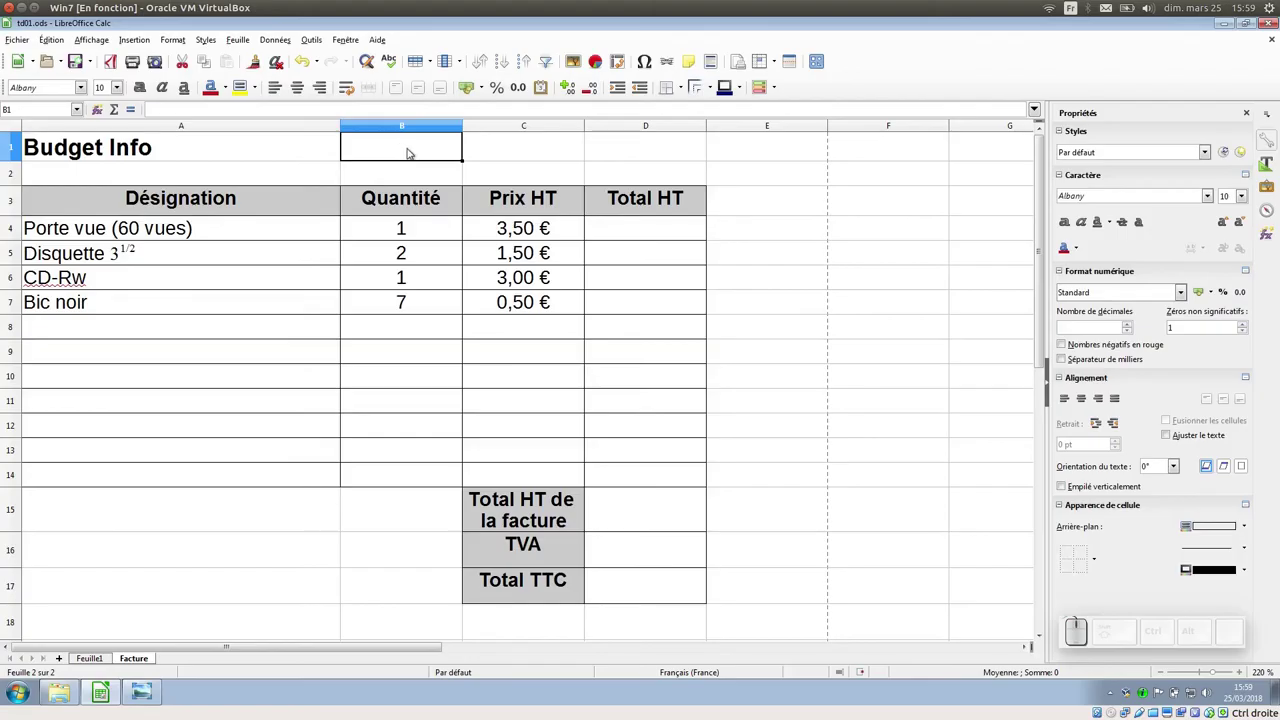
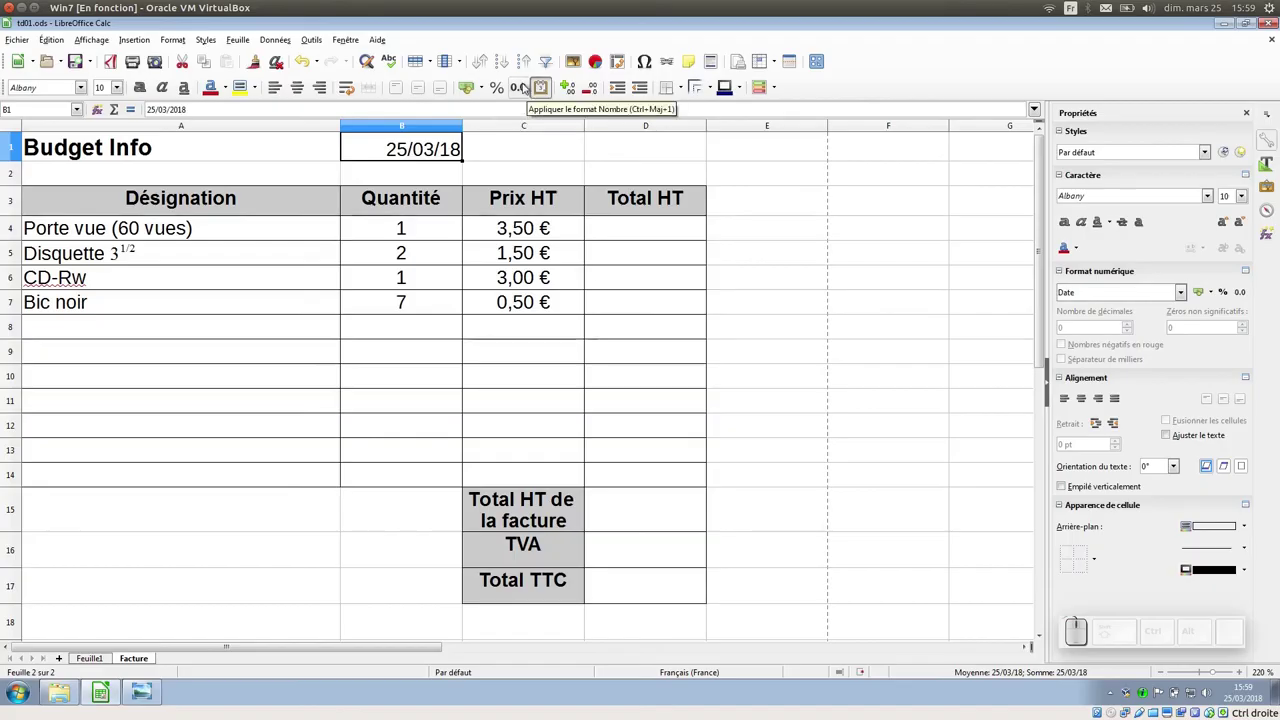
Try a plain number format on the B1 date, then bring back its 25/03/18 date display
left_click(525, 83)
left_click(544, 89)
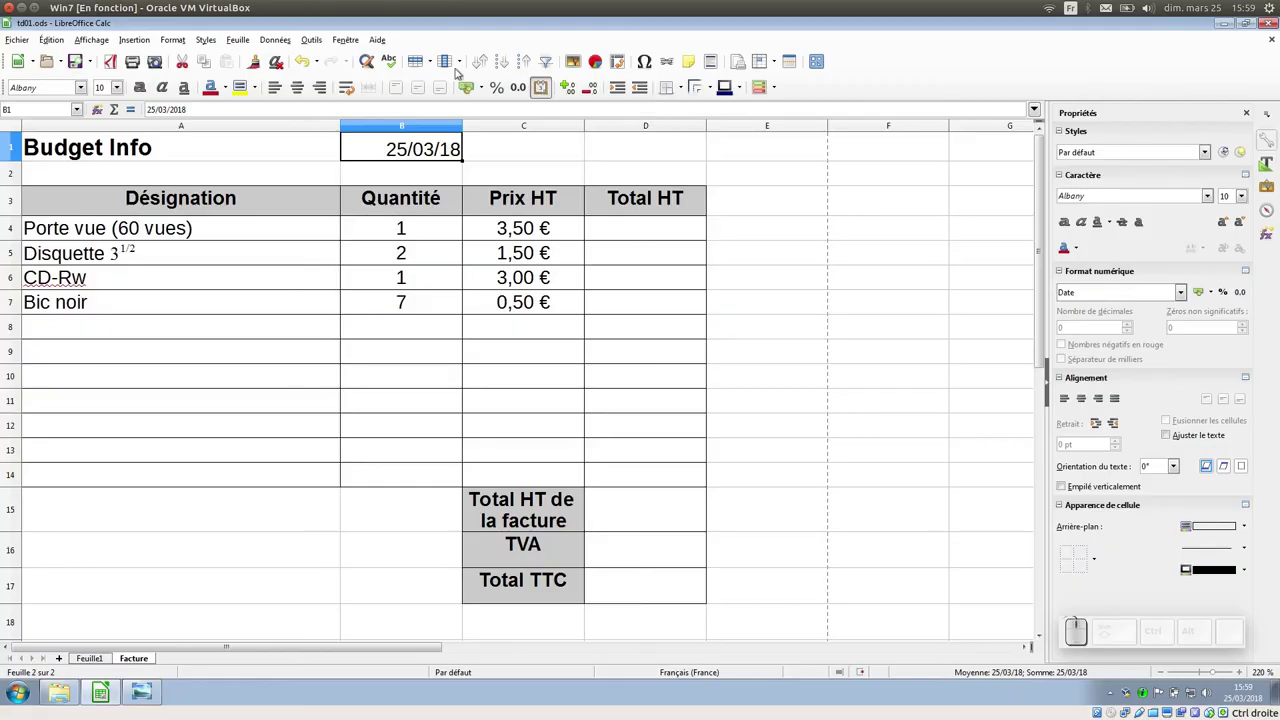
Give B1 the long 'vendredi 31 décembre 1999' date format, leaving it showing ### in its narrow column
left_click(177, 34)
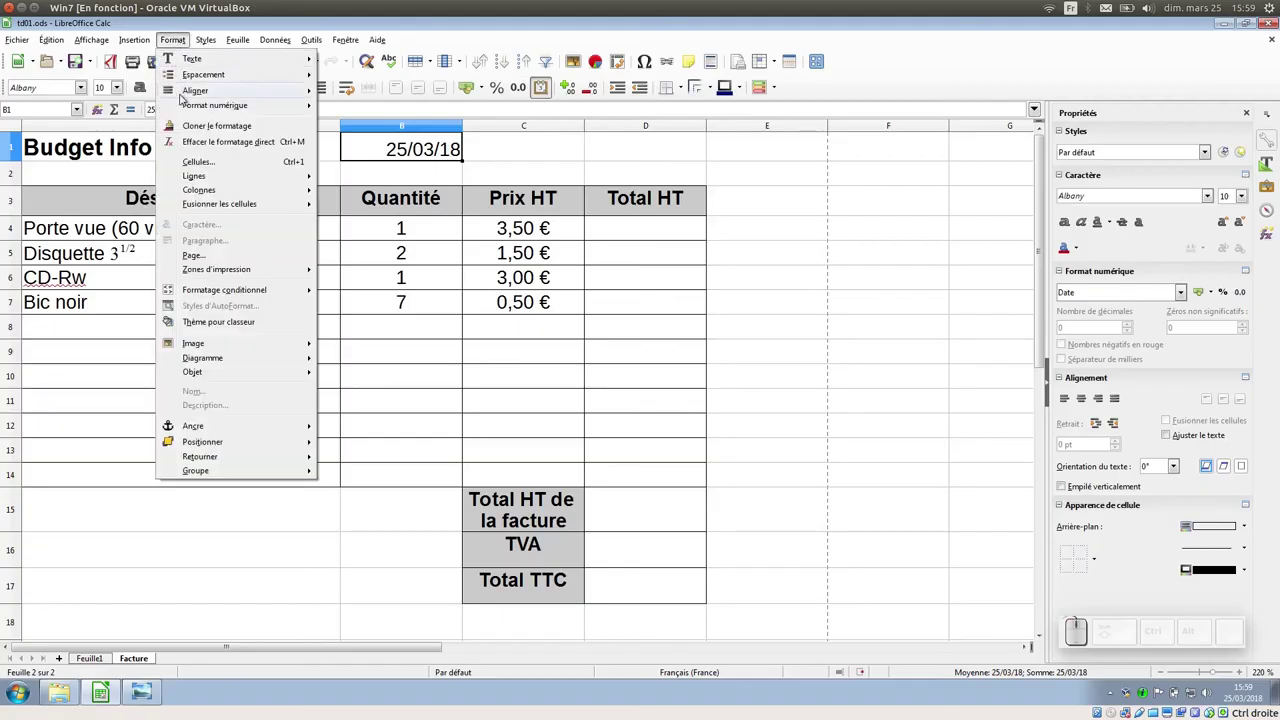
left_click(200, 157)
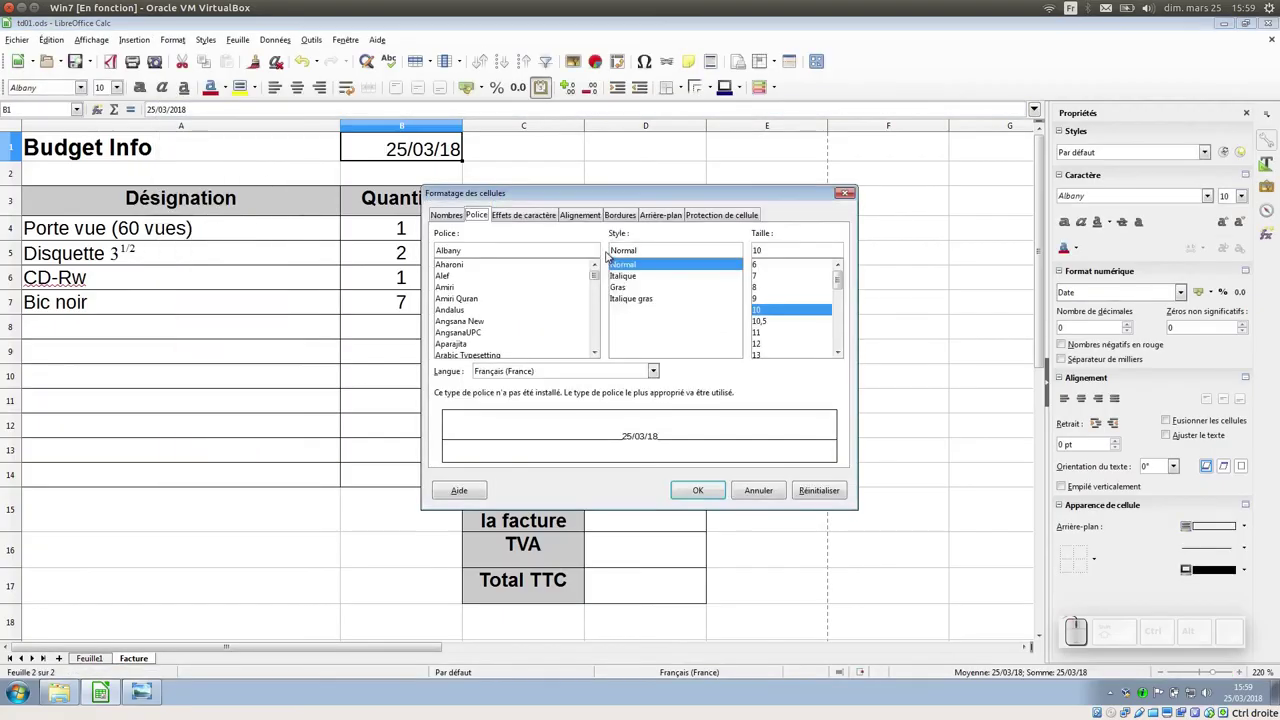
left_click(459, 211)
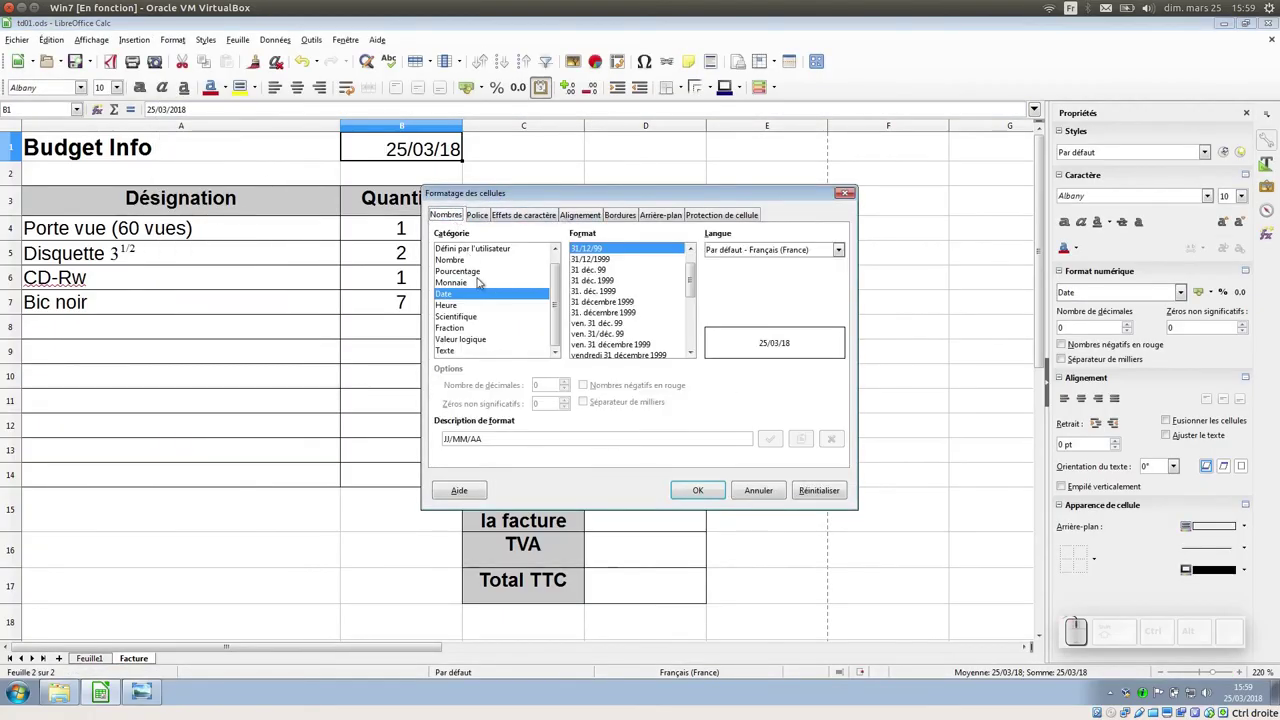
left_click(467, 281)
left_click(467, 272)
left_click(466, 295)
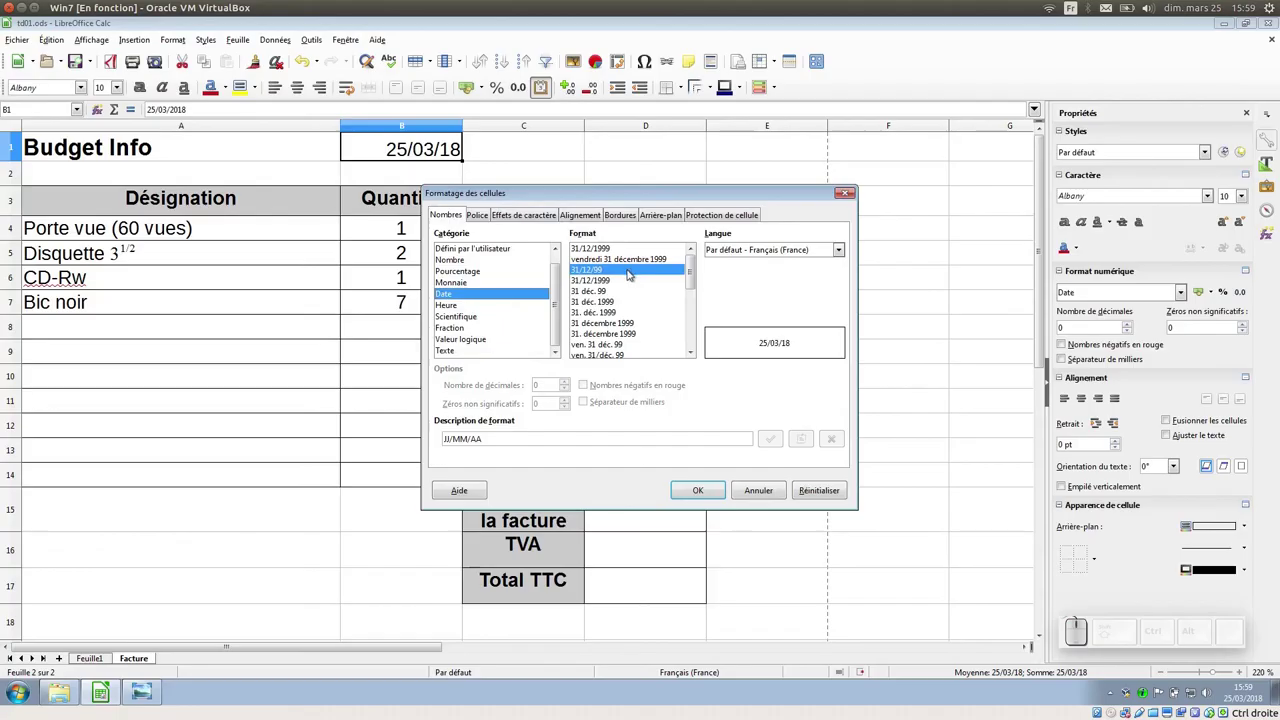
left_click(628, 257)
left_click(713, 487)
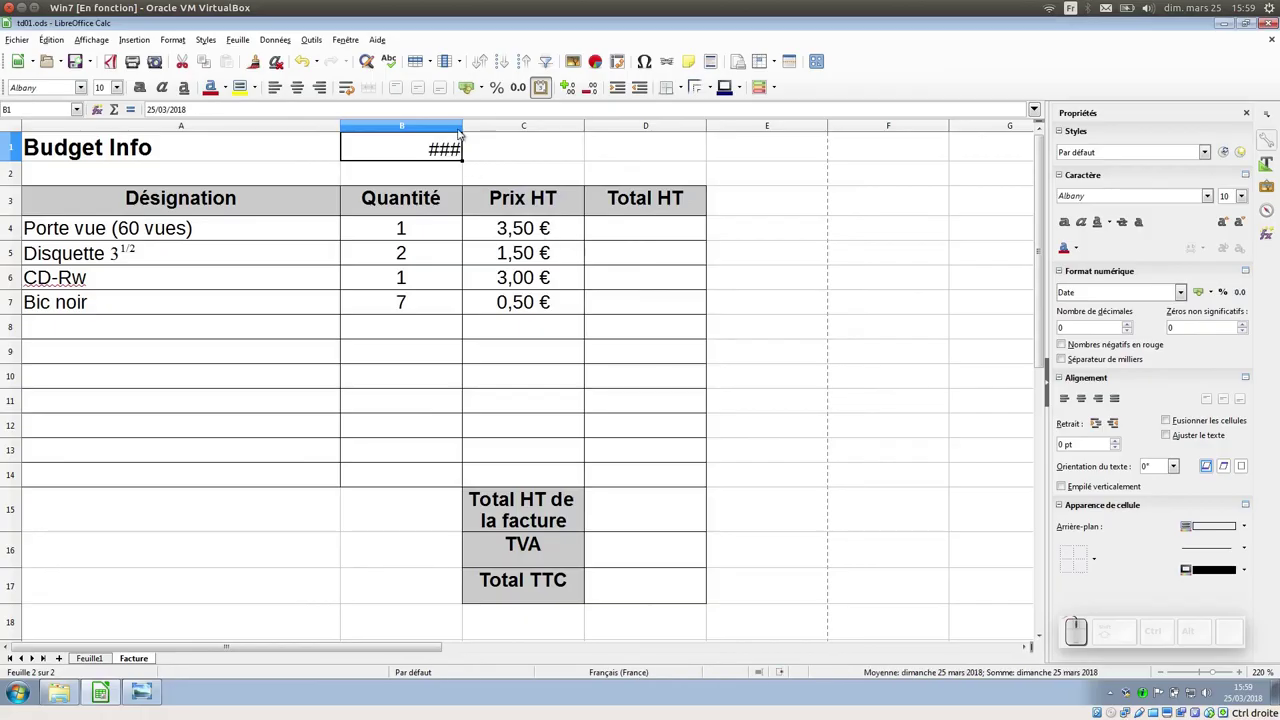